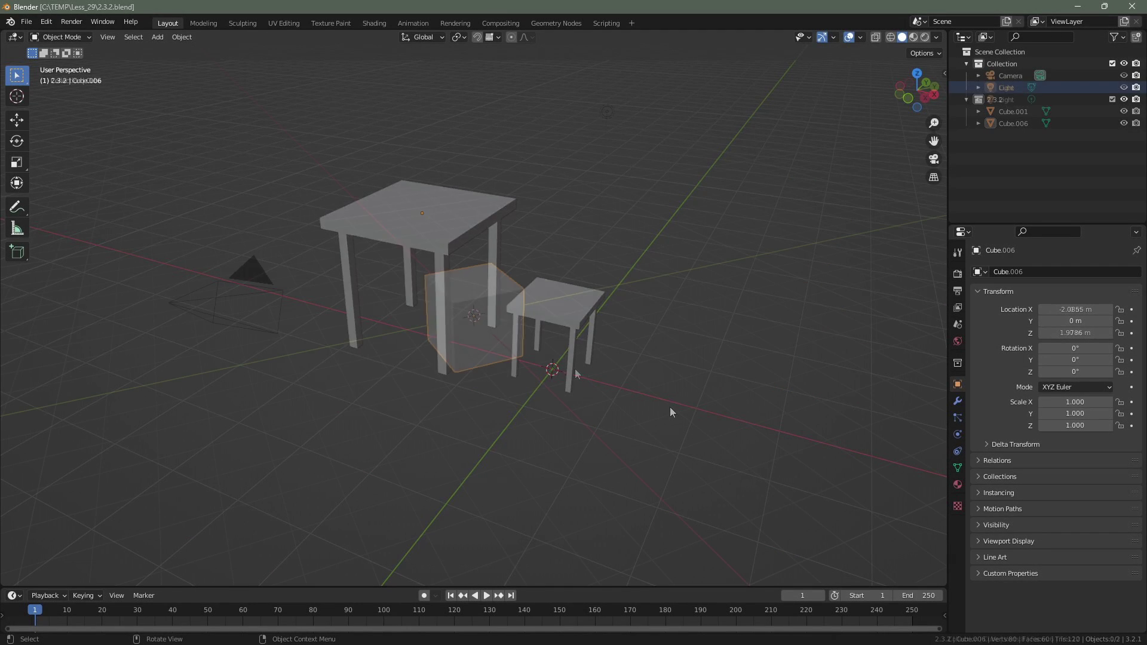
Step: Start a fresh General scene and create a new collection in the Outliner
left_click(1127, 101)
left_click(1129, 77)
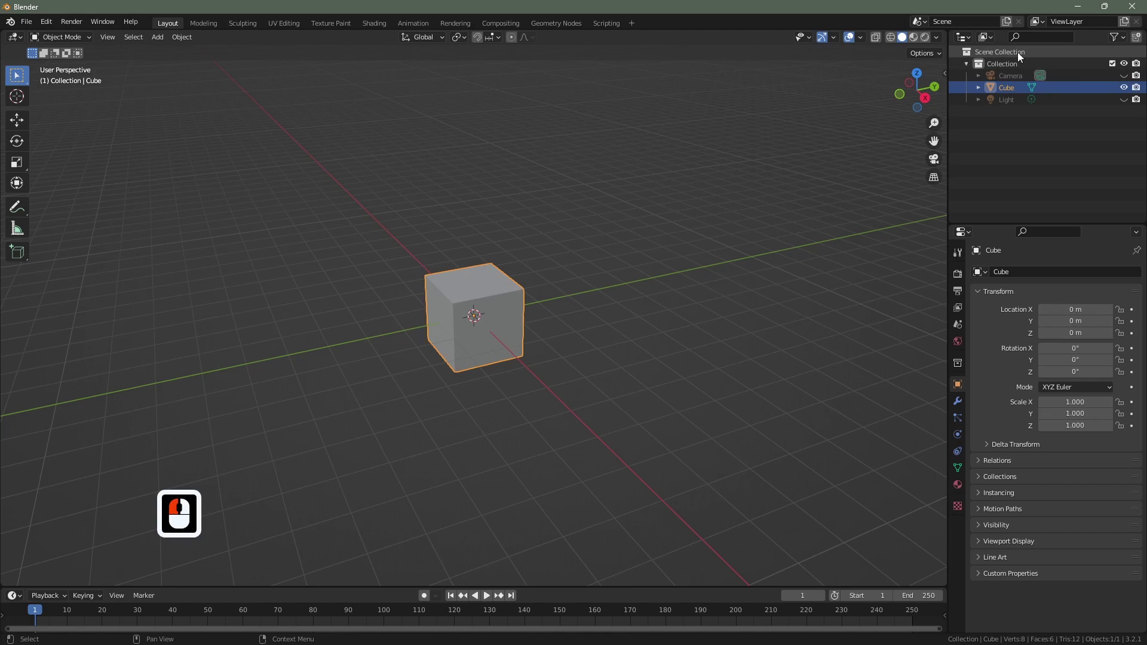
right_click(1019, 56)
left_click(1014, 55)
Step: Name the new collection 2.3.2 and move the Cube into it
double_click(1008, 120)
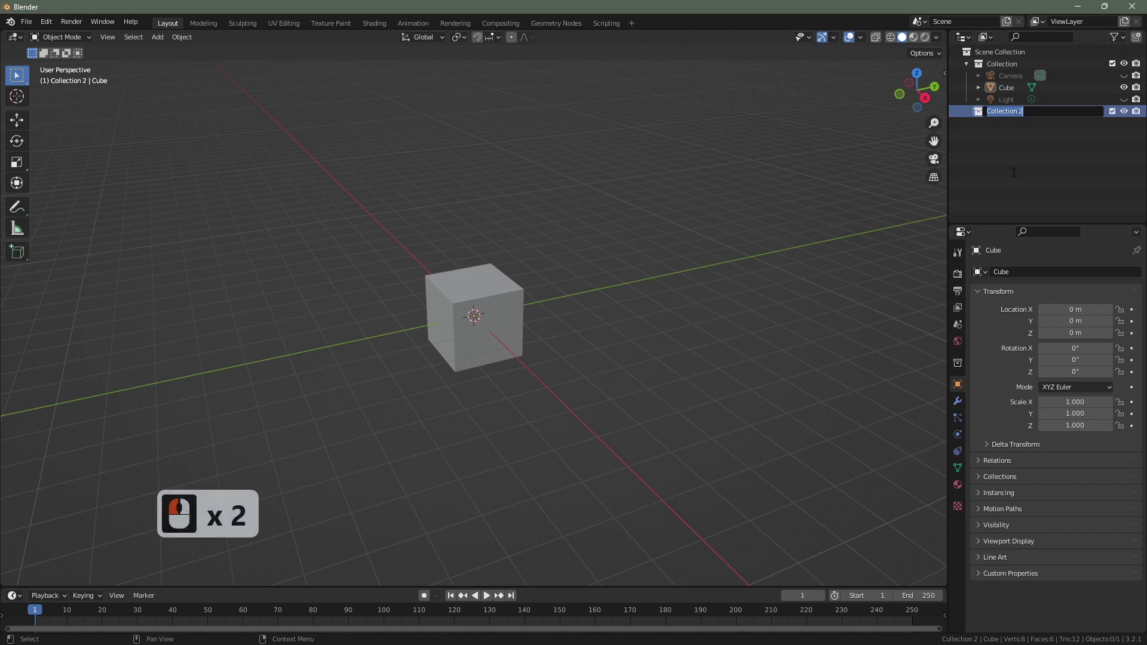
type("2.3.2")
key("Return")
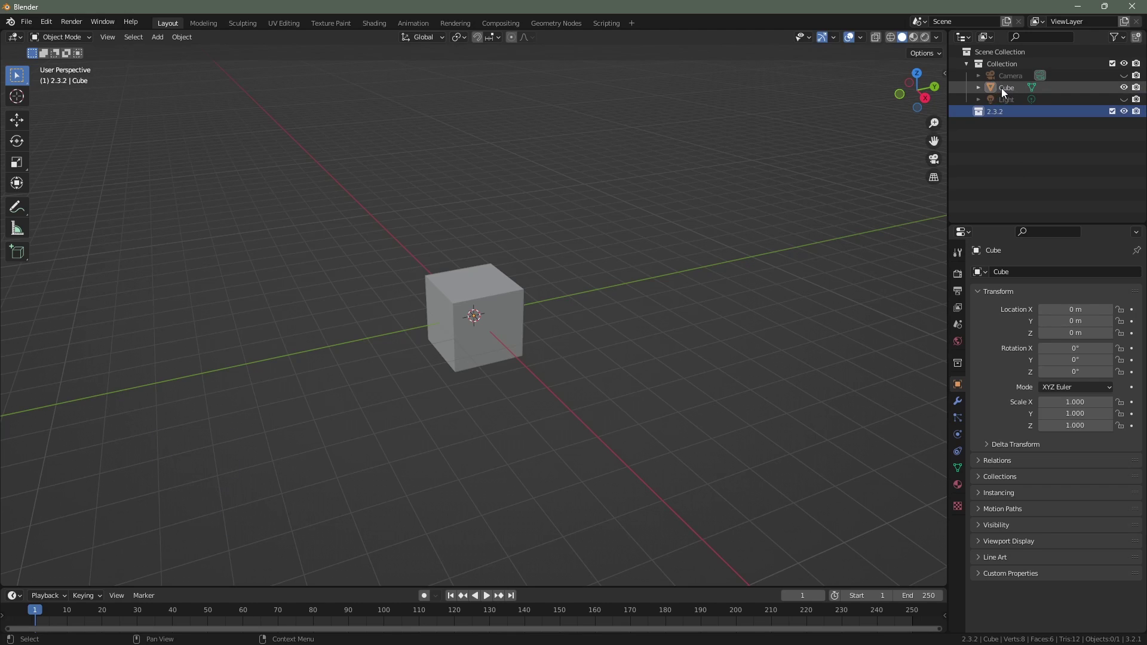
left_click(1005, 113)
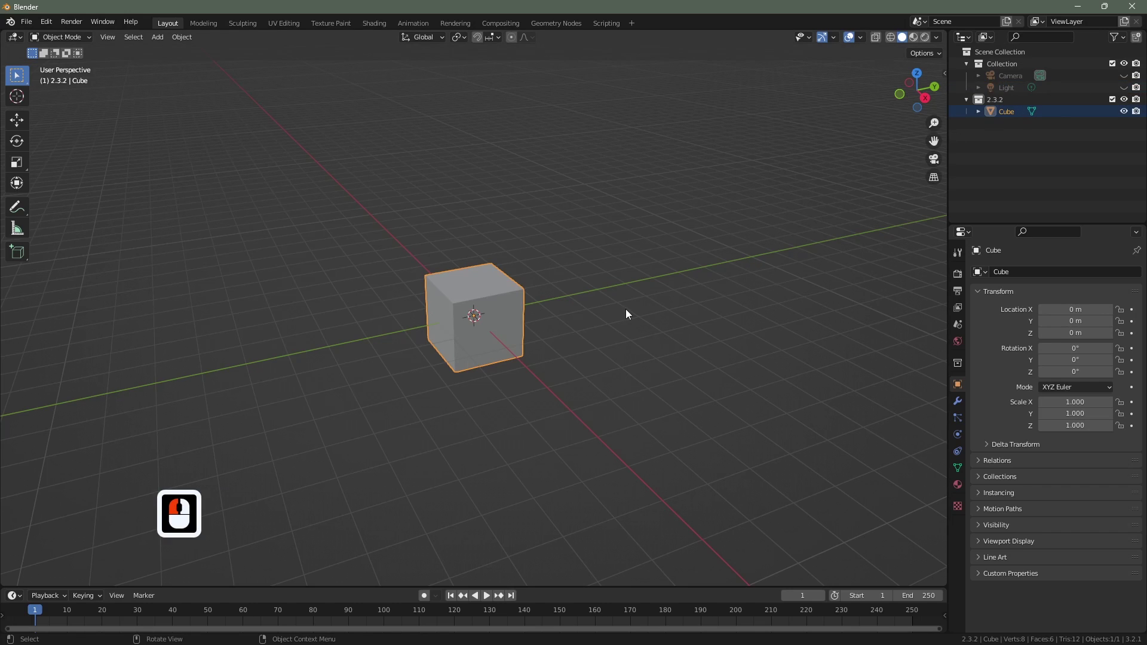
Step: In front view, raise the cube 1 m along Z so it rests on the ground
key("1")
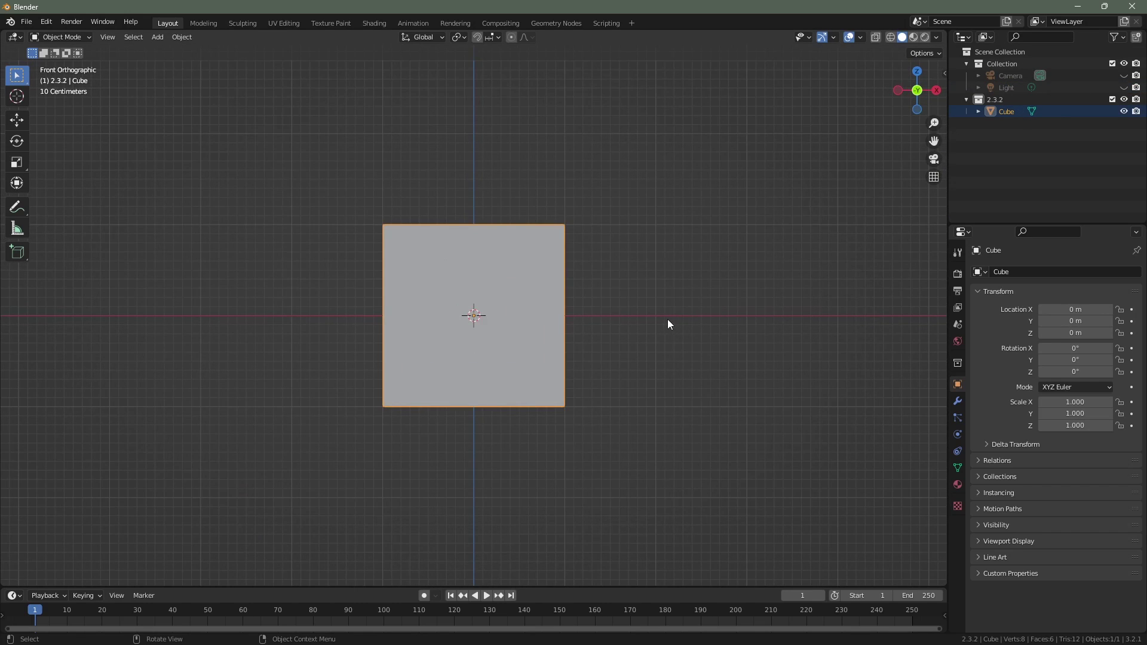
key("g")
key("z")
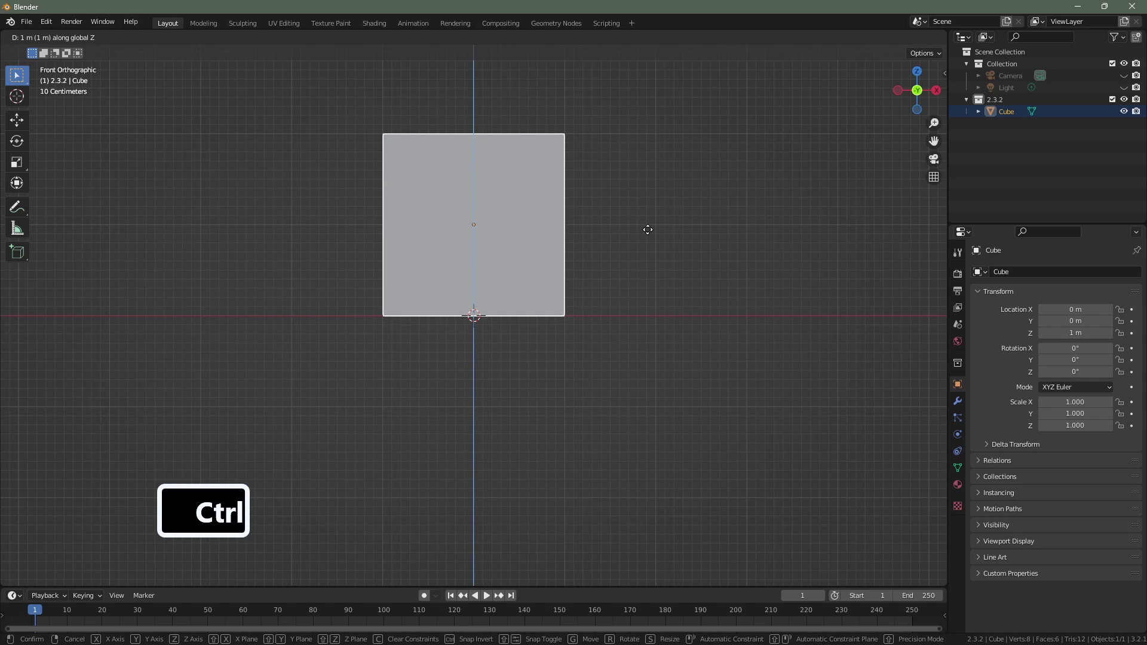
left_click(651, 233)
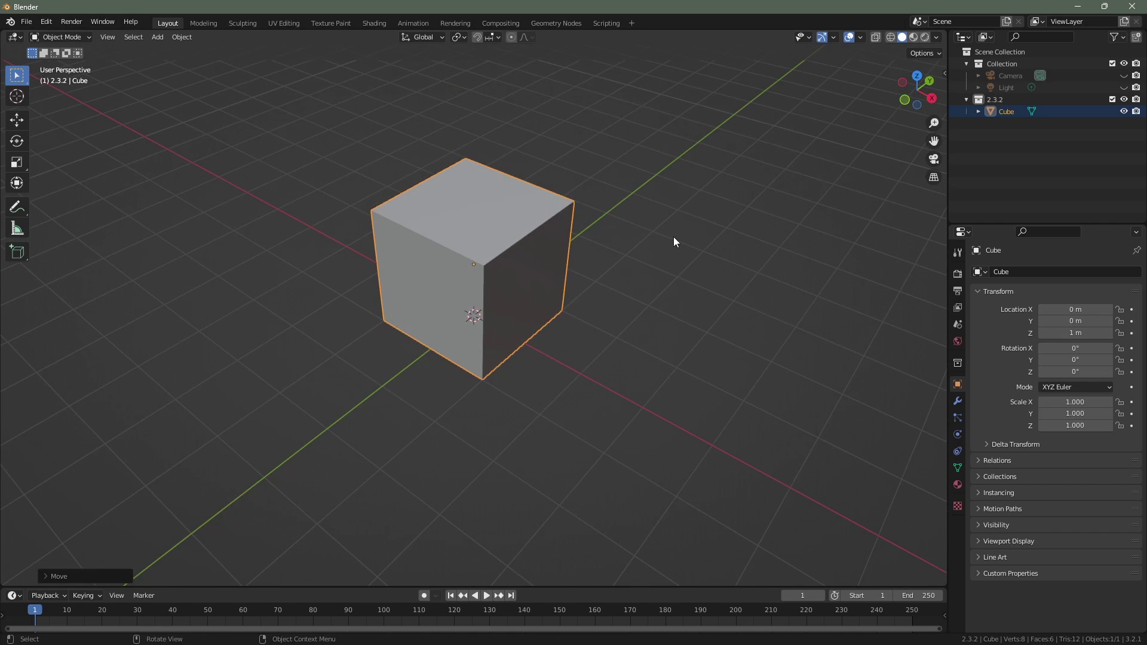
Step: Scale the cube to about 0.07 on X and Y only, forming a thin tall leg
key("s")
key("z")
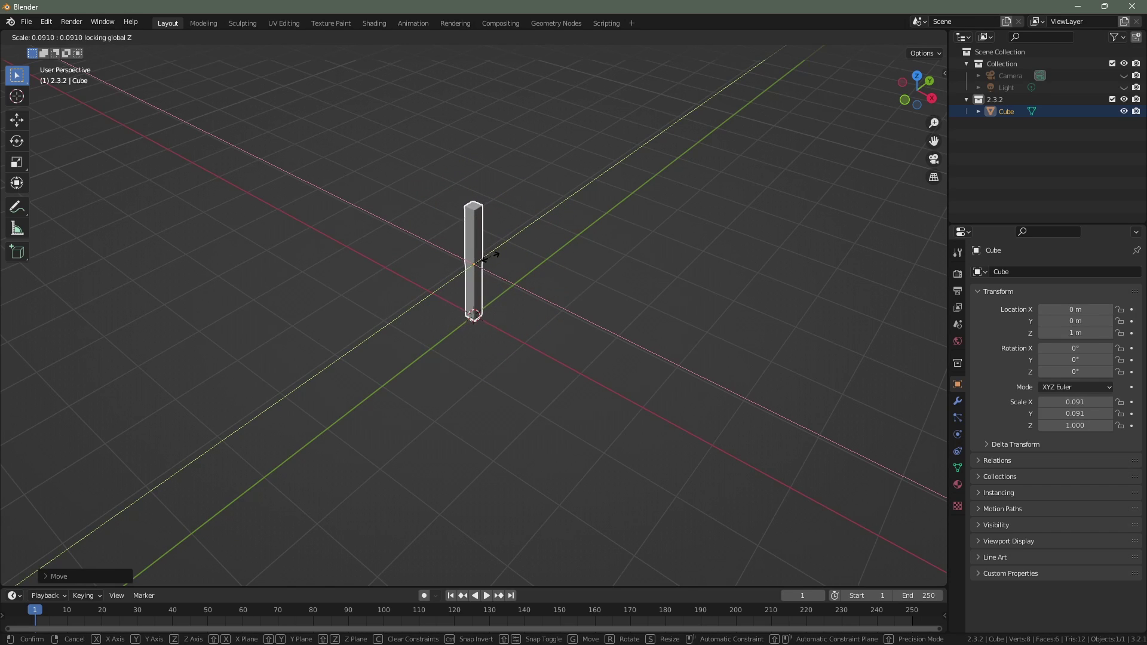
left_click(491, 263)
middle_click(559, 278)
left_click(575, 291)
key("a")
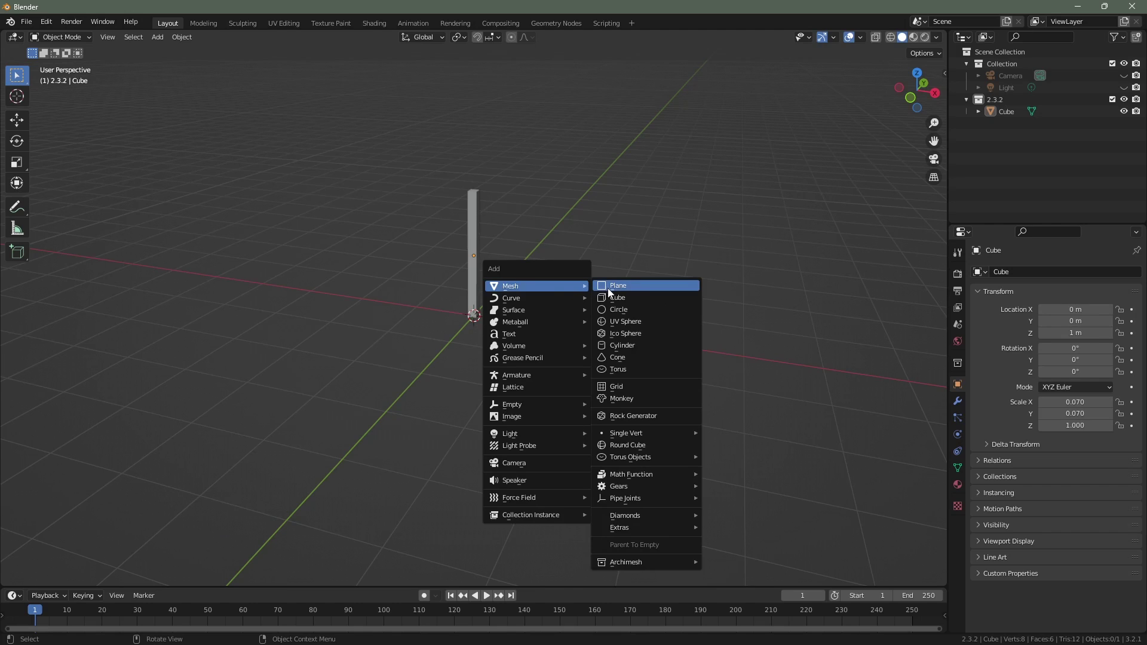
Step: Add a second cube and raise it along Z to 2.9 m above the leg
left_click(621, 300)
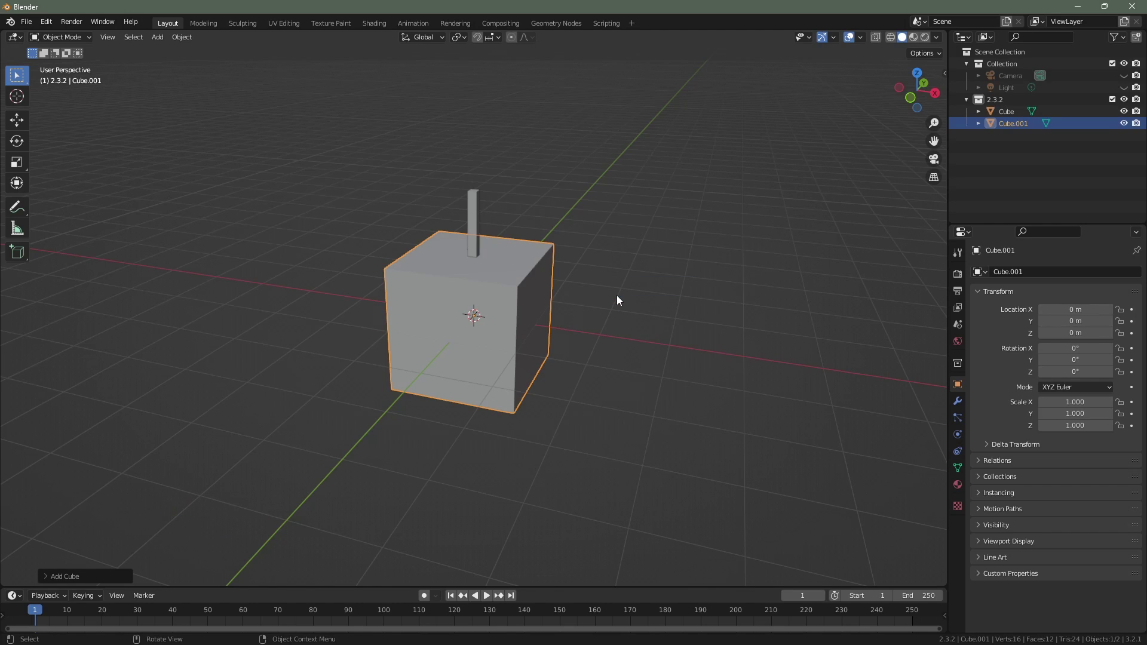
key("1")
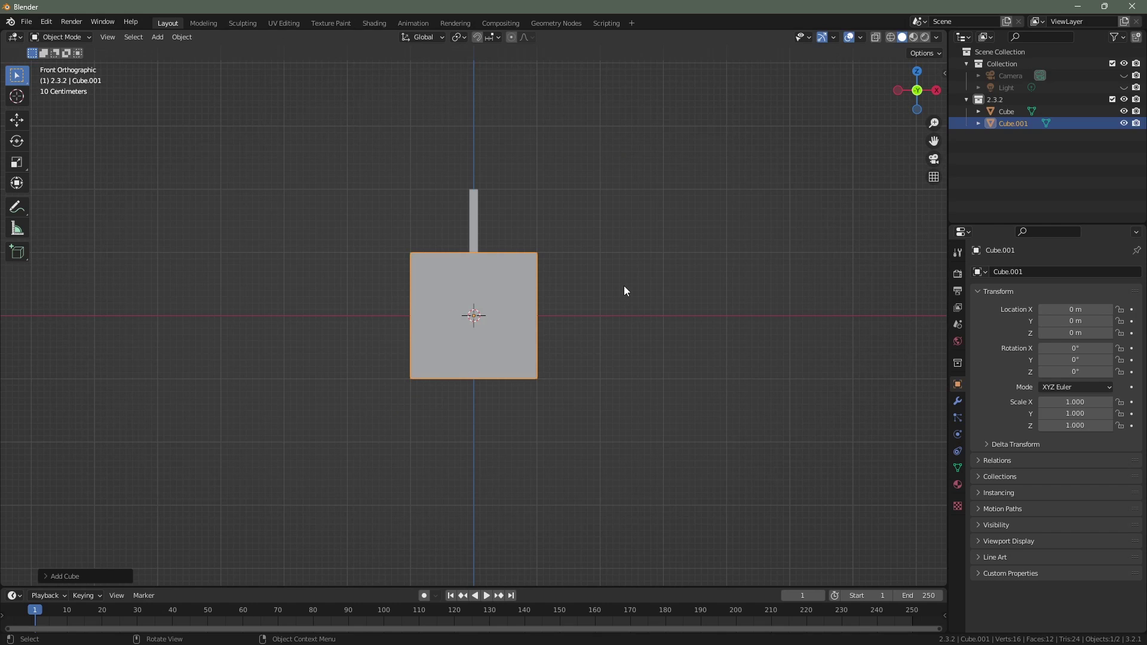
middle_click(627, 344)
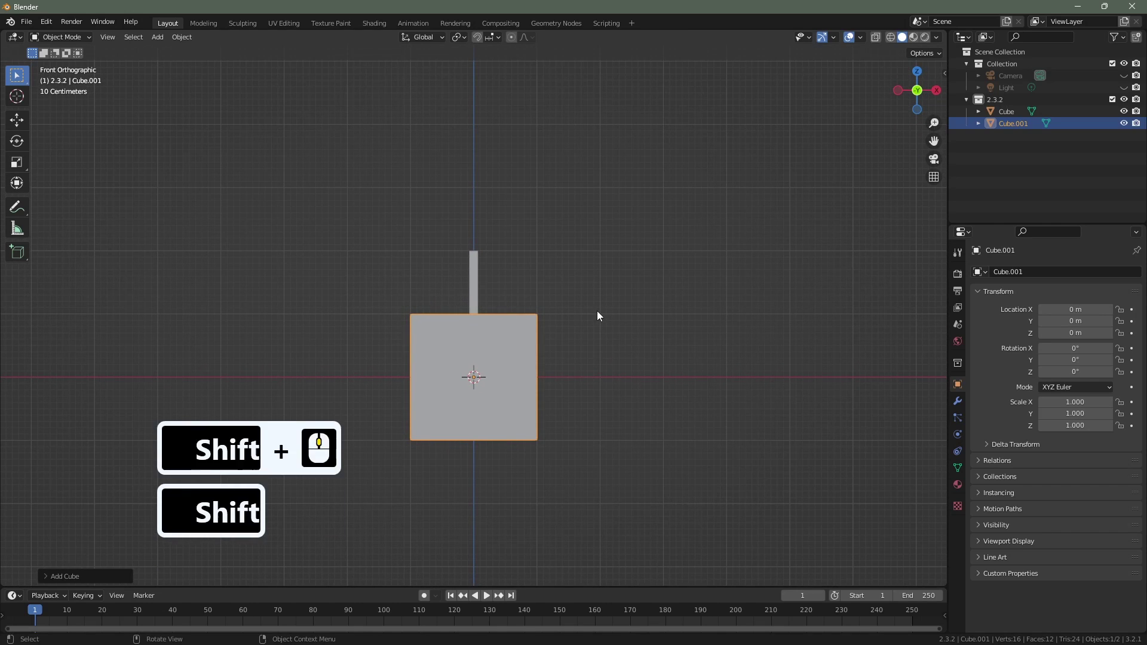
key("g")
key("z")
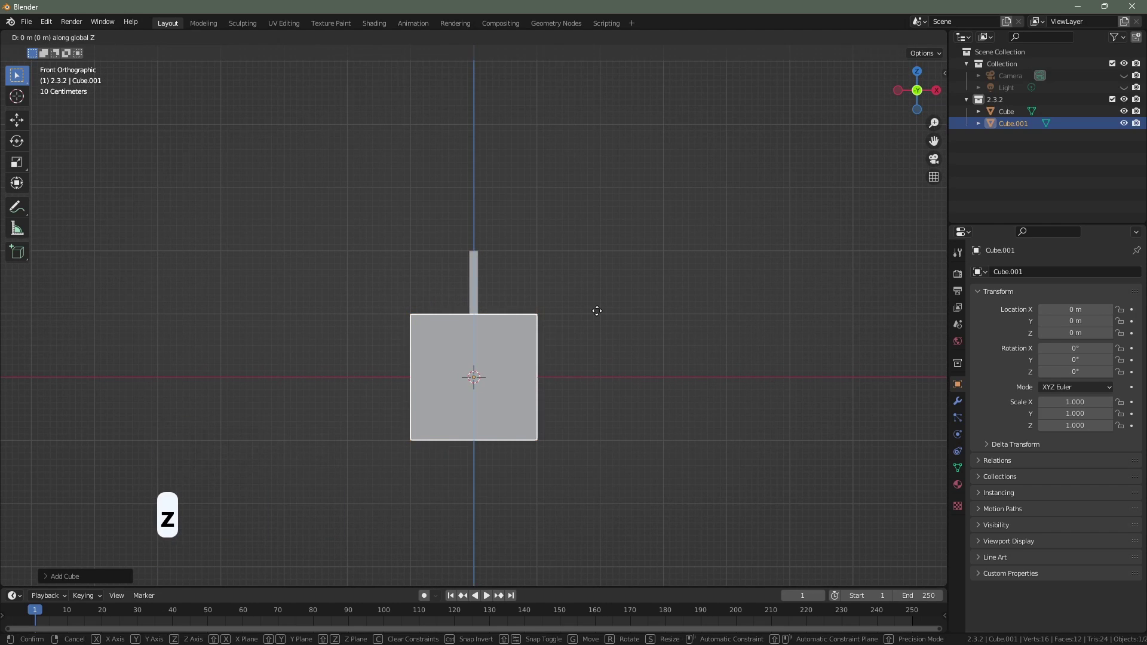
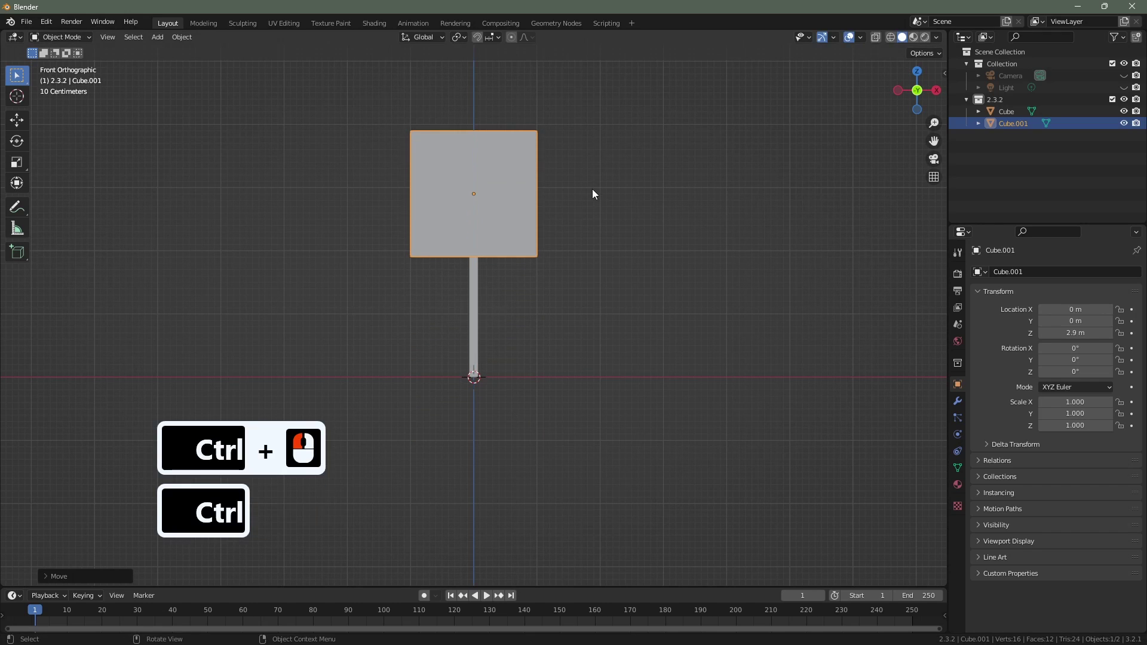
middle_click(542, 243)
middle_click(543, 243)
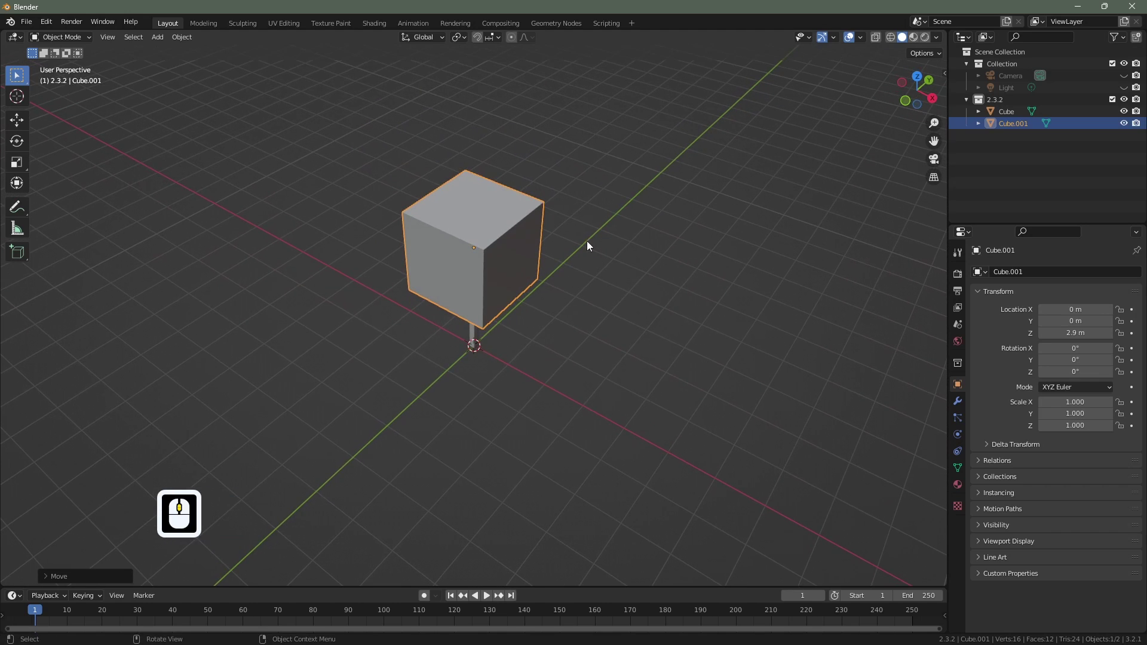
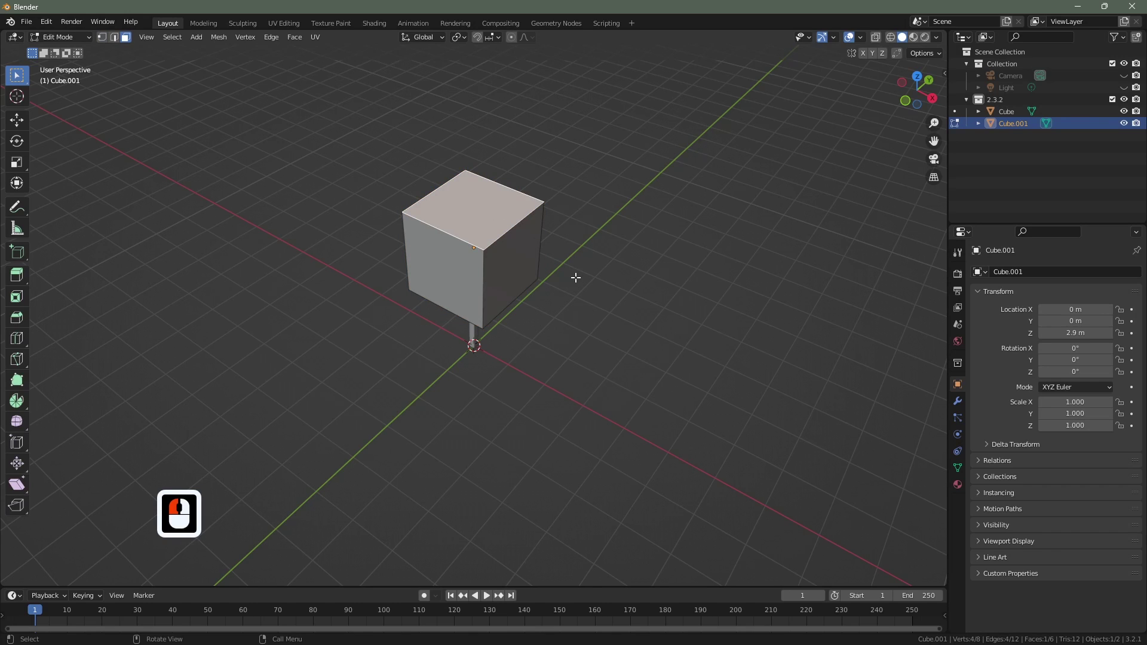
Step: In Edit Mode, lower the cube's top face about 1.7 m to flatten it into a tabletop
key("1")
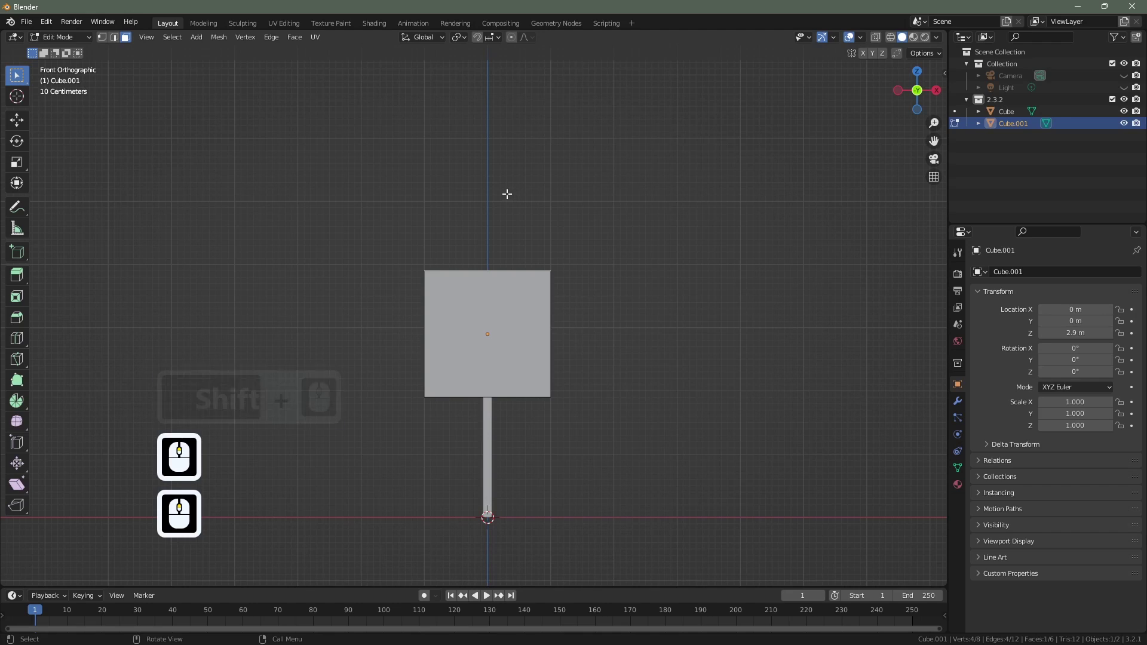
key("g")
key("z")
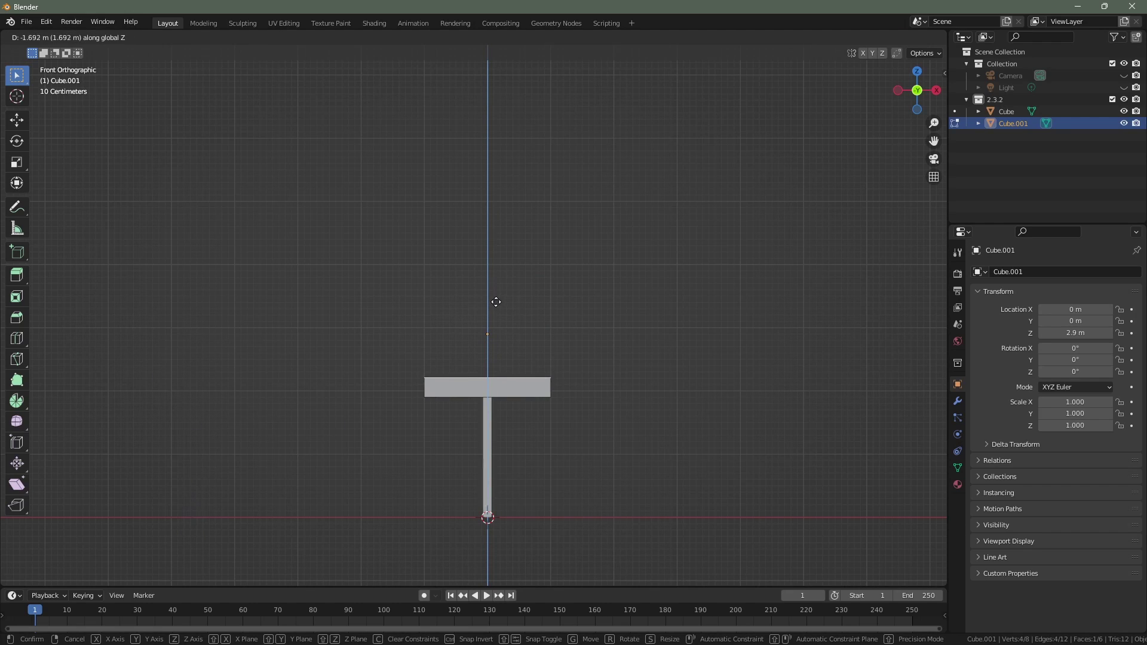
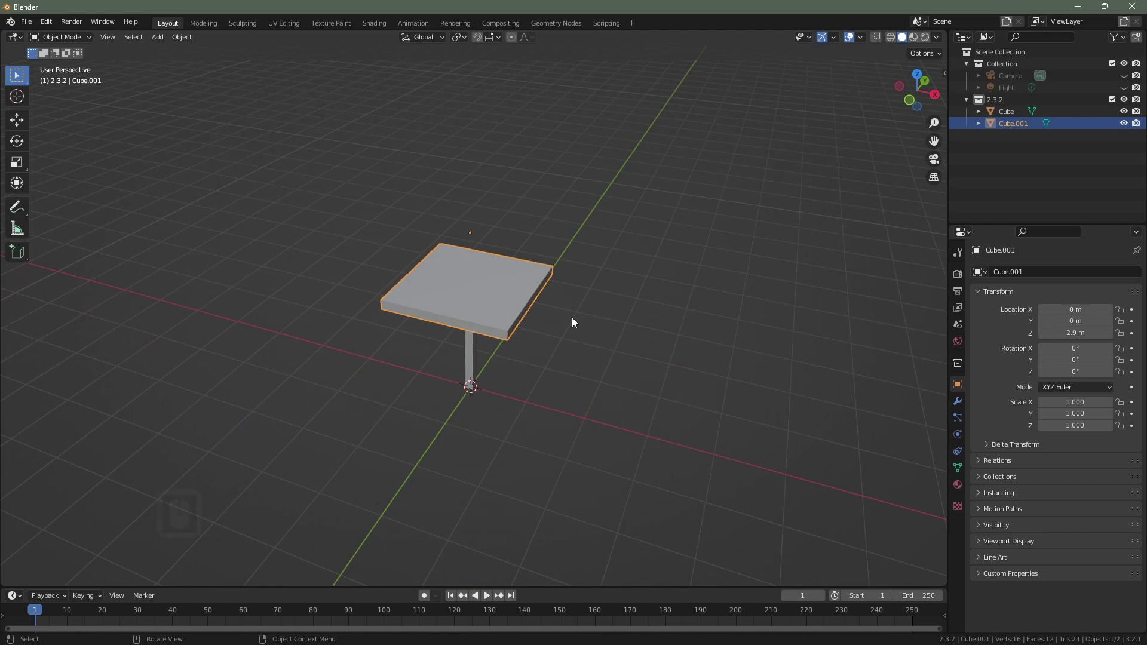
Step: Set the tabletop's origin to its geometry centre
key("ctrl+a")
left_click(575, 321)
middle_click(559, 304)
left_click(560, 304)
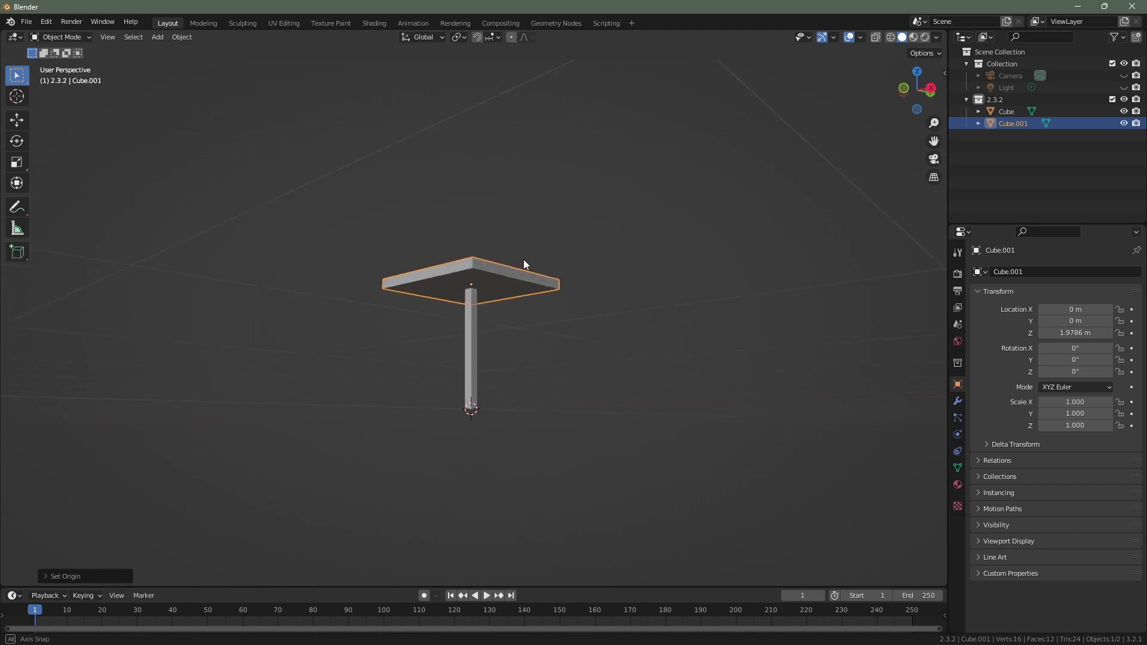
middle_click(572, 290)
Step: From bottom view, move the leg under a tabletop corner near X 0.77, Y -0.77 m
left_click(476, 369)
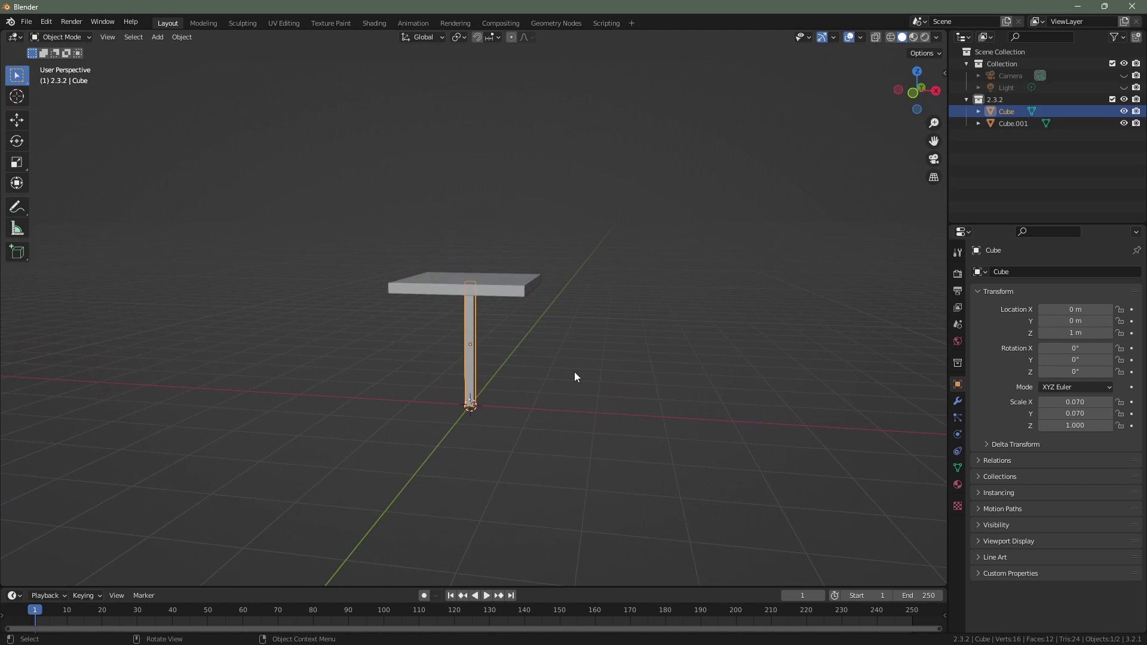
key("ctrl+7")
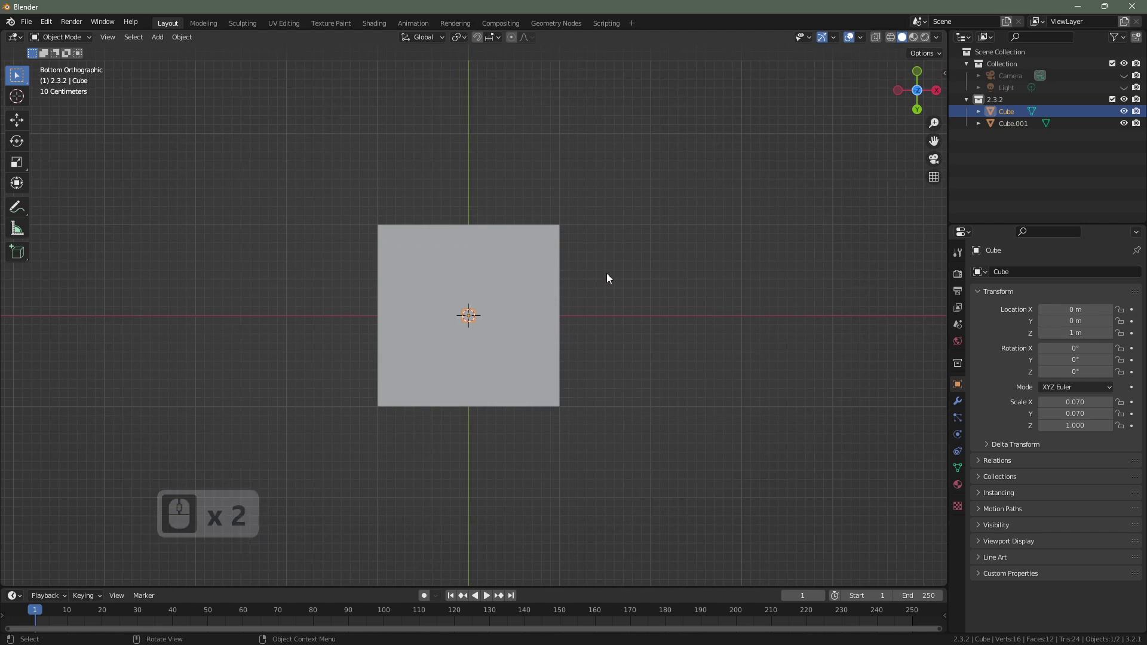
middle_click(666, 331)
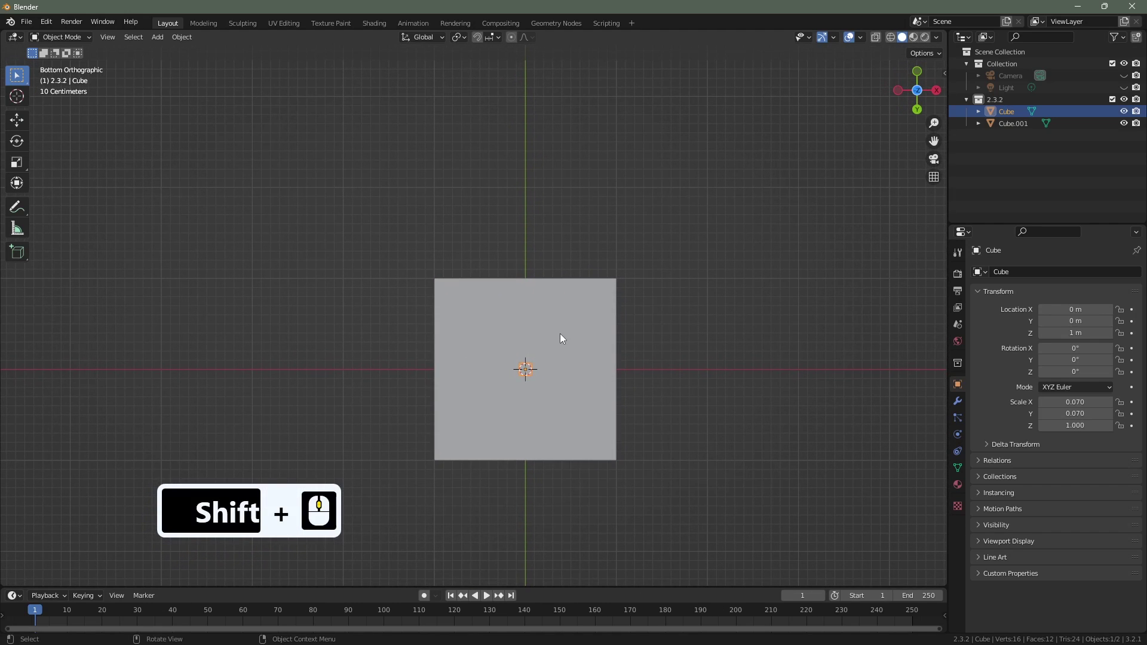
key("g")
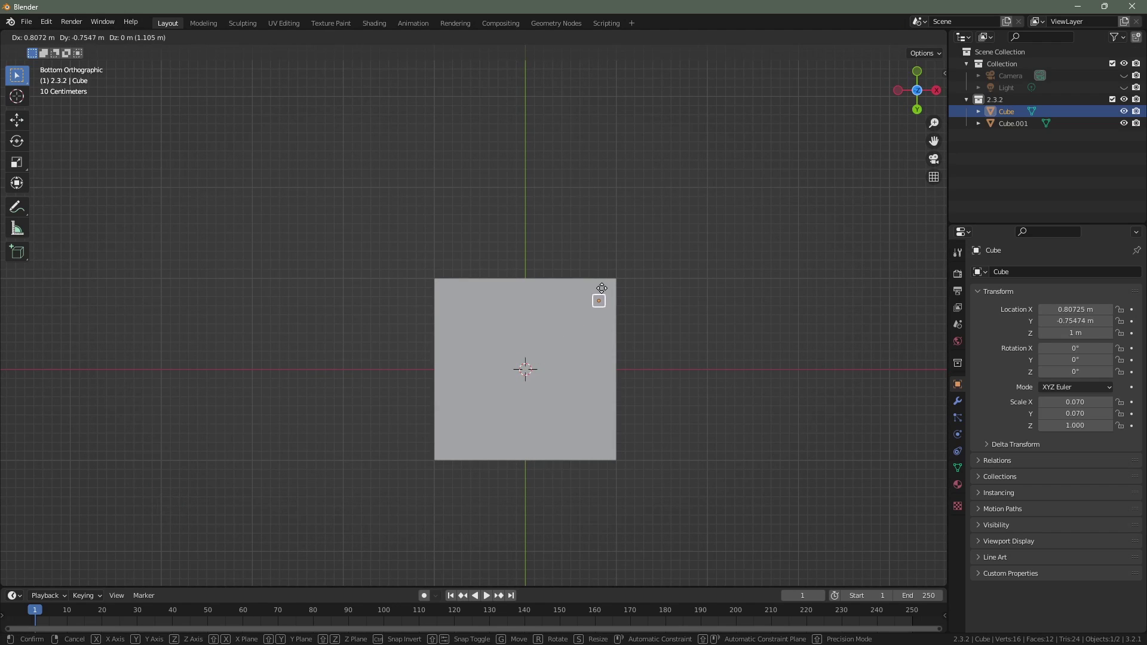
left_click(604, 292)
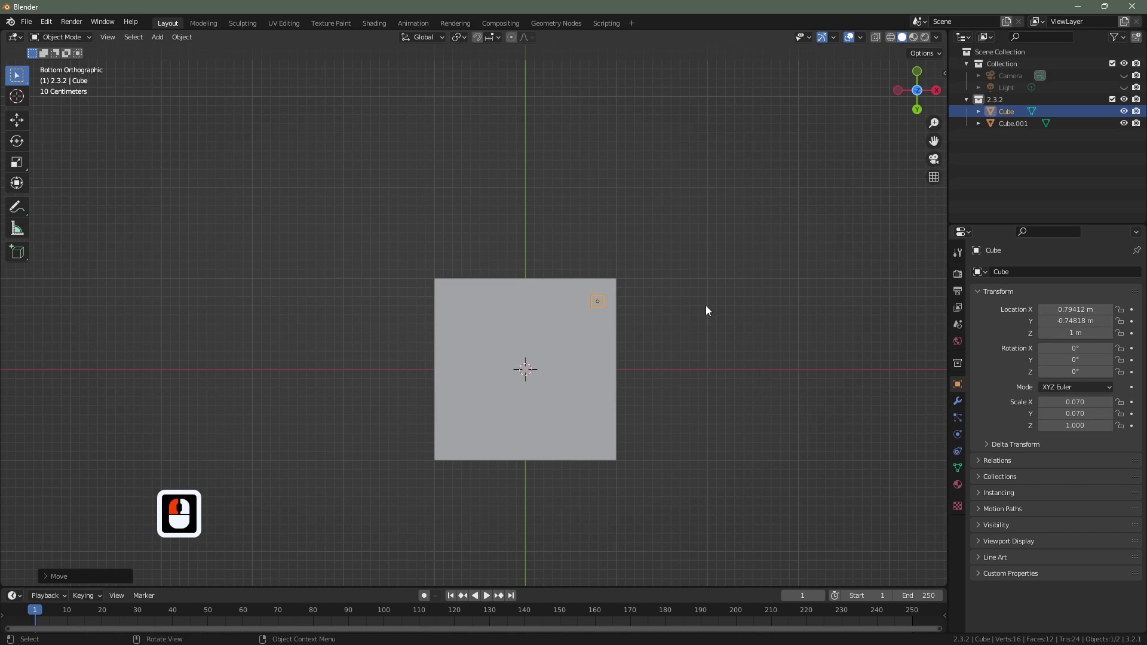
key("n")
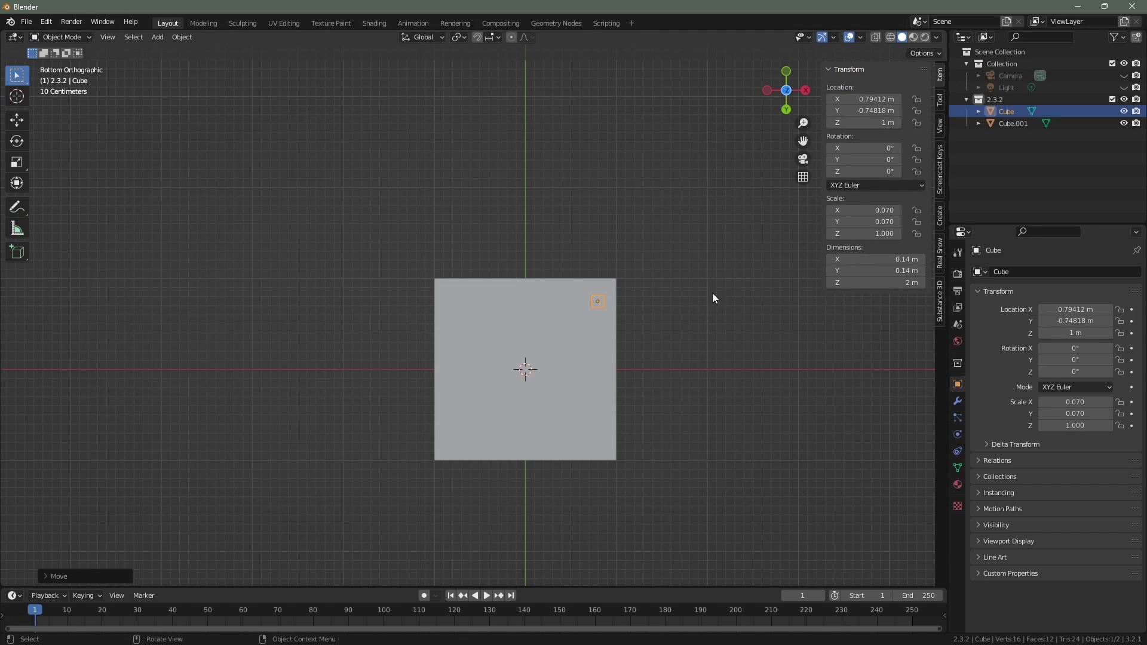
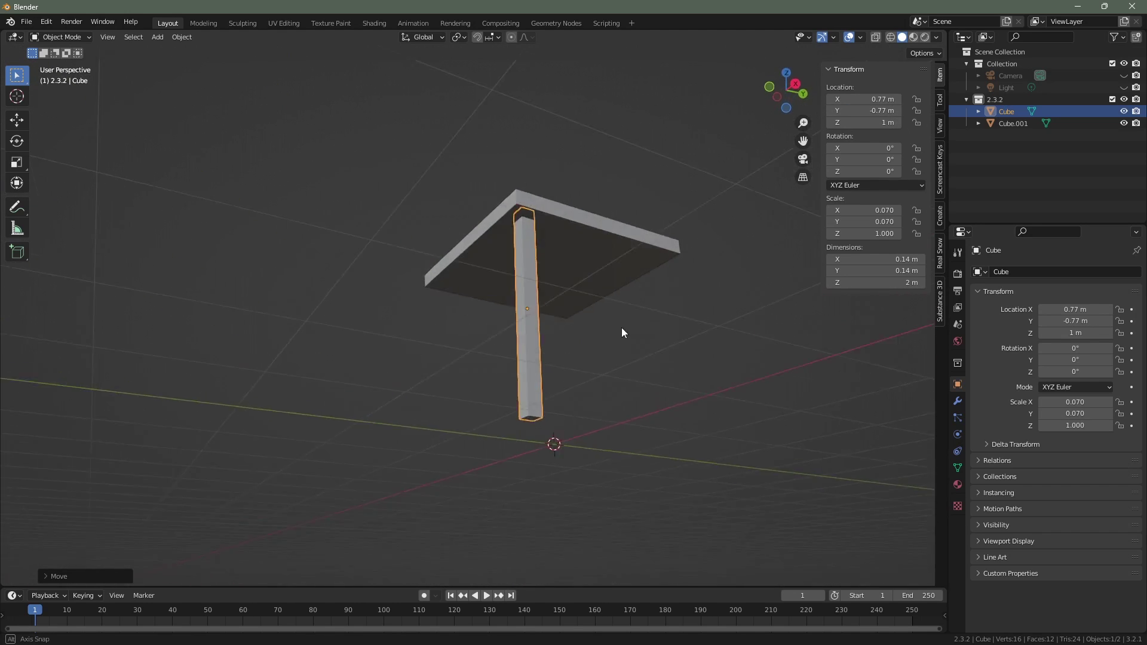
Step: Duplicate the leg and slide the copy along X to the opposite corner
middle_click(668, 392)
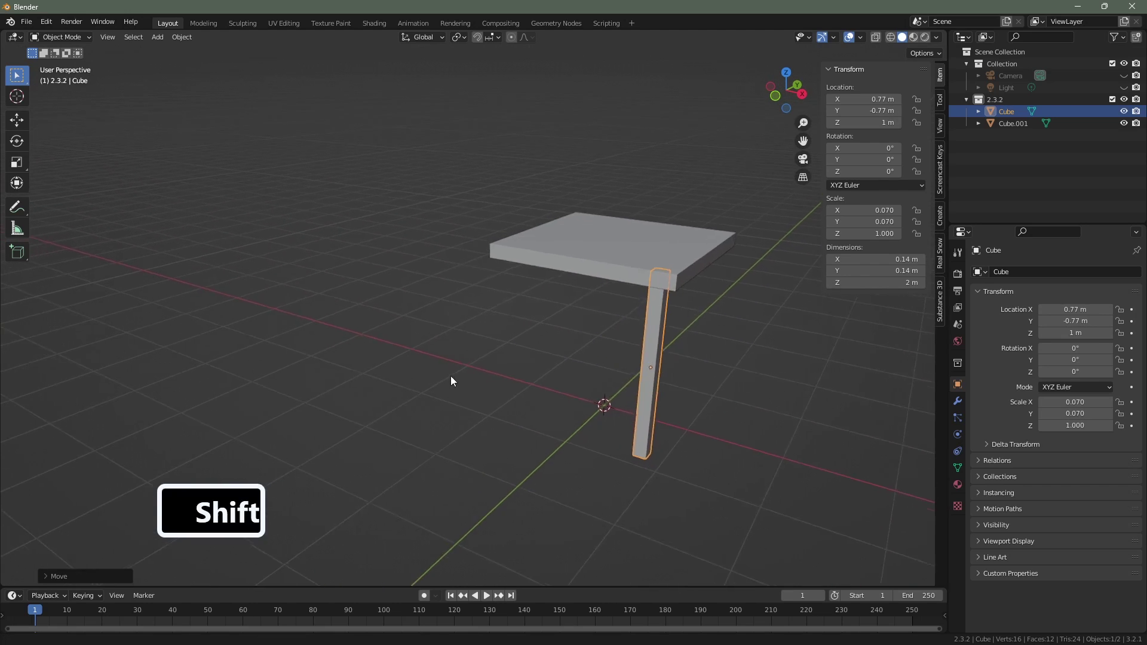
middle_click(283, 374)
middle_click(399, 377)
middle_click(463, 380)
middle_click(621, 414)
key("d")
key("x")
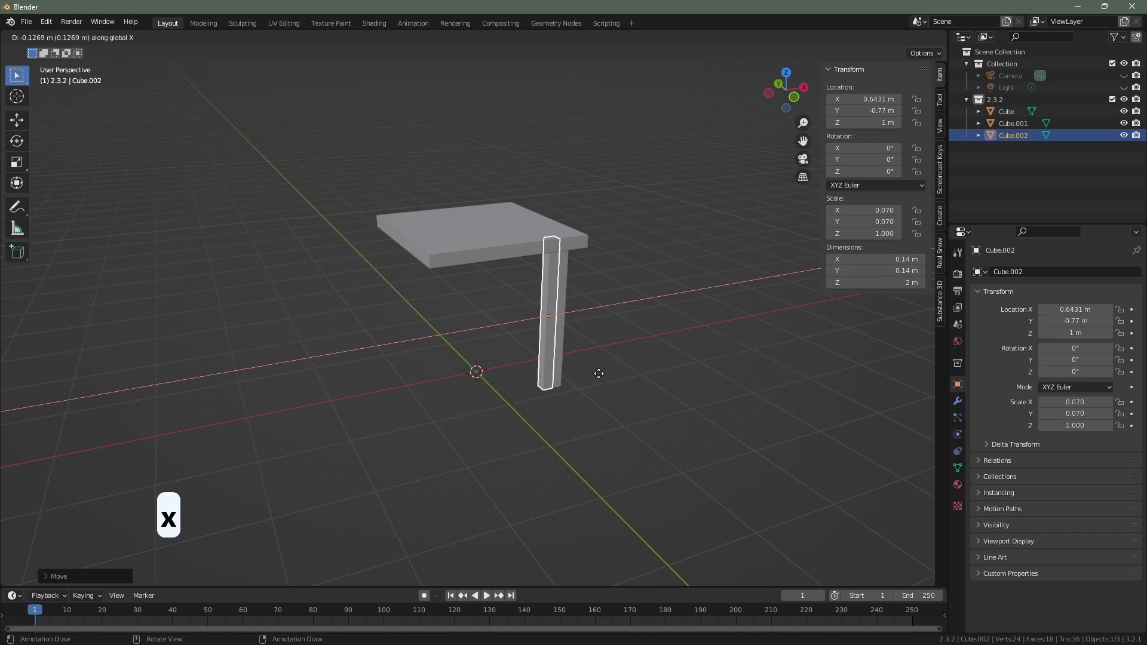
left_click(507, 385)
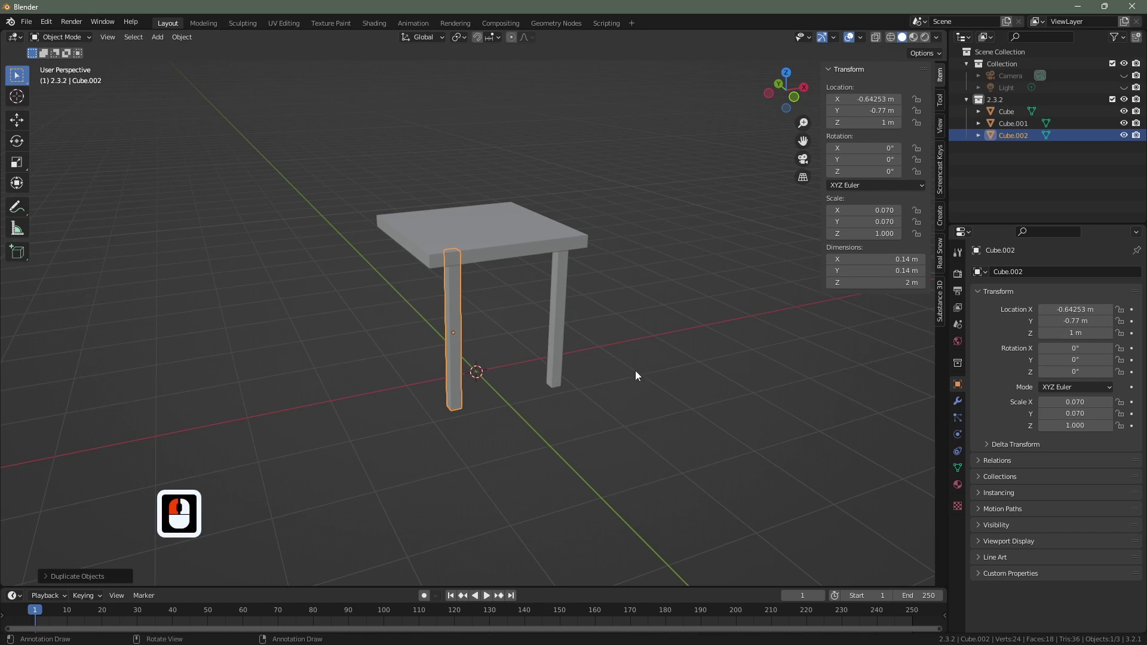
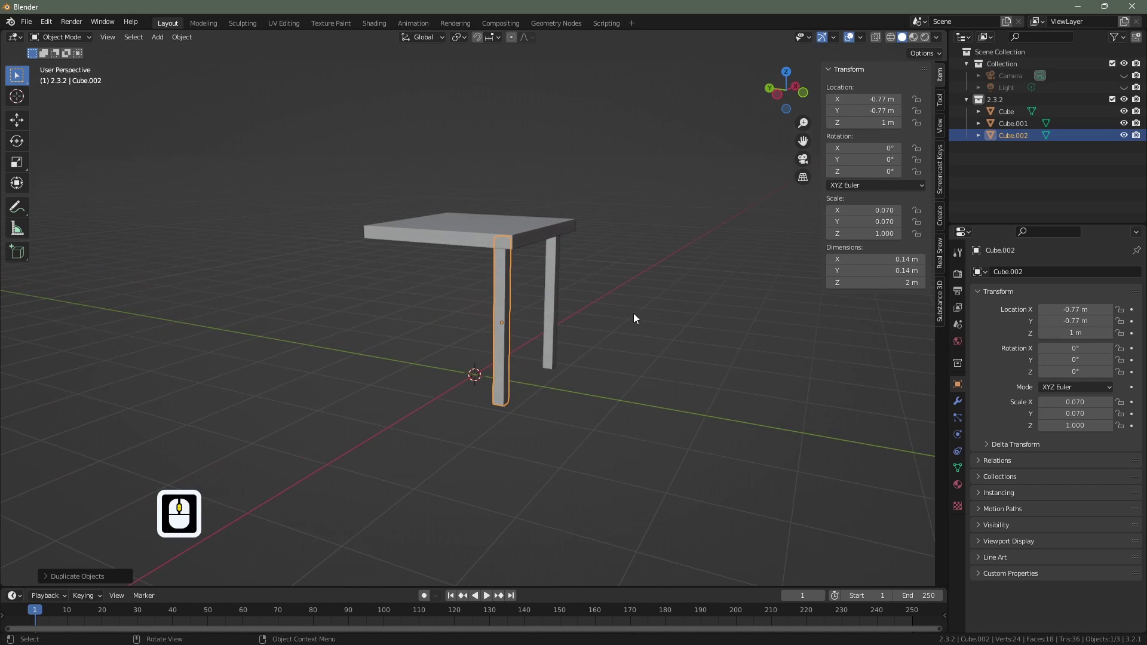
Step: Duplicate both legs along Y so four legs stand at the X ±0.77, Y ±0.77 m corners
left_click(555, 321)
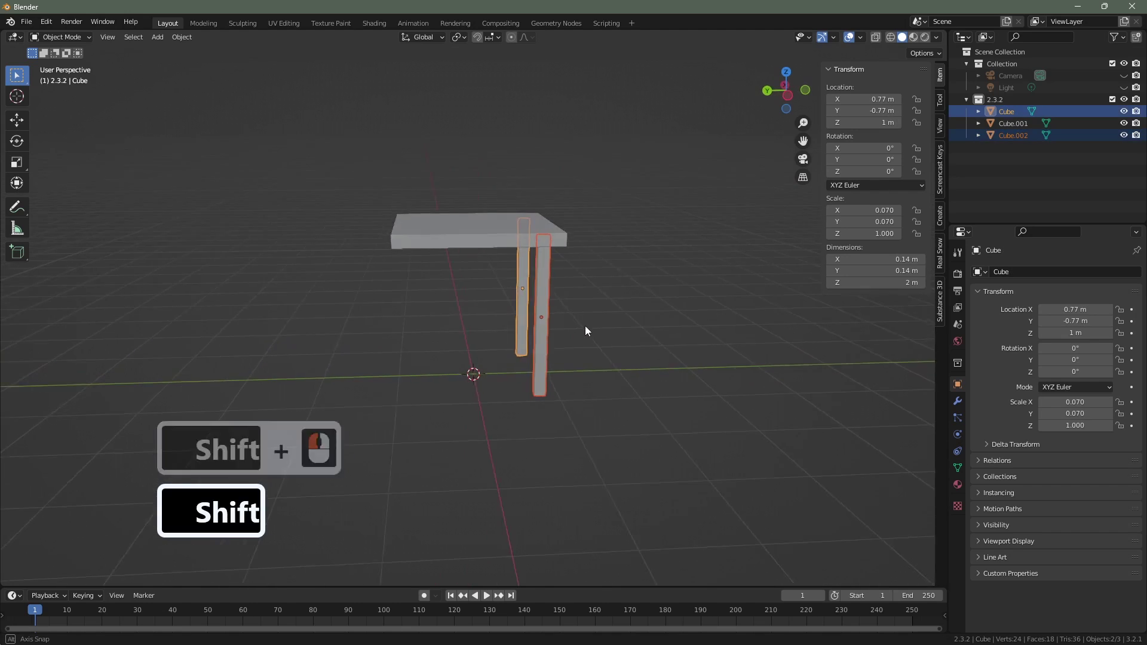
left_click_drag(601, 330, 605, 333)
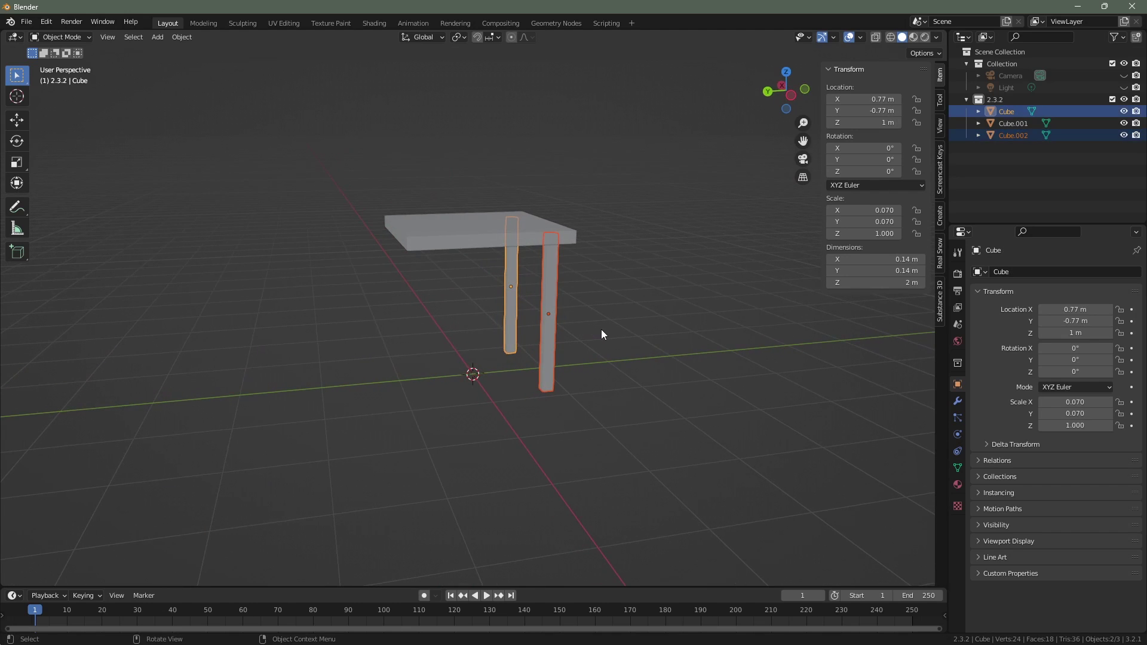
key("d")
key("y")
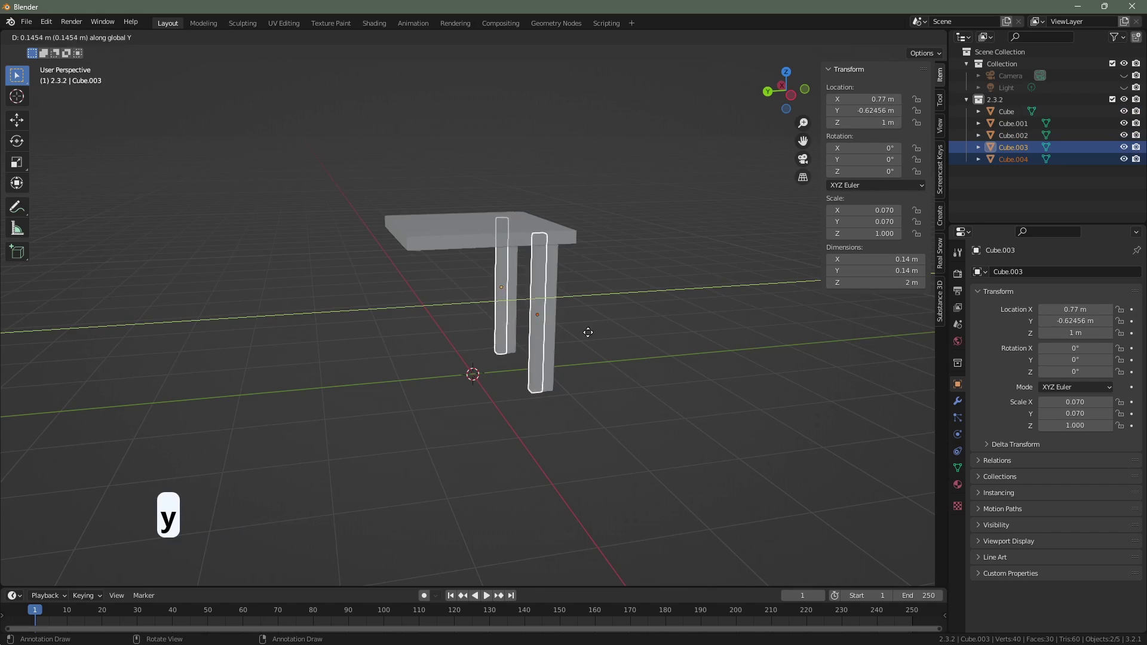
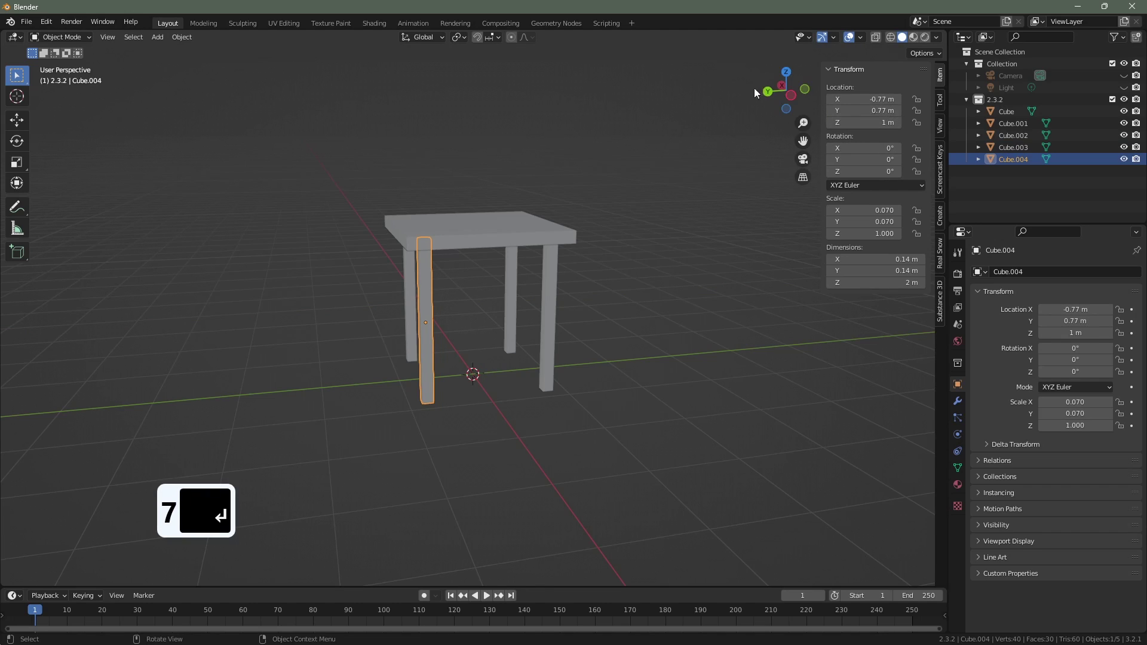
left_click(416, 313)
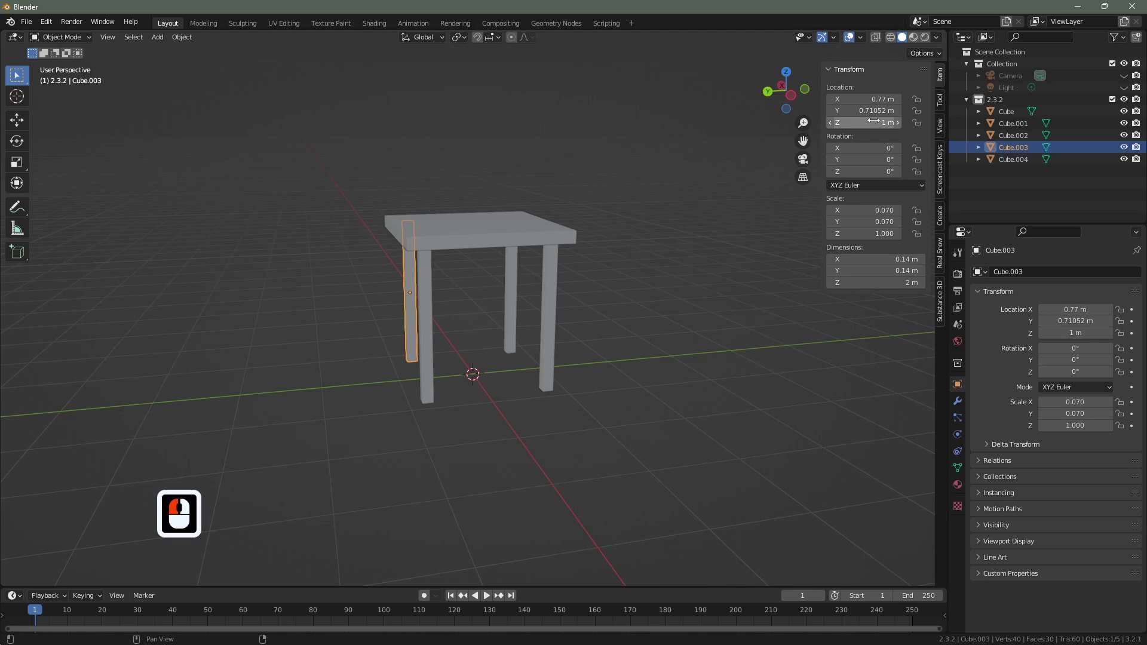
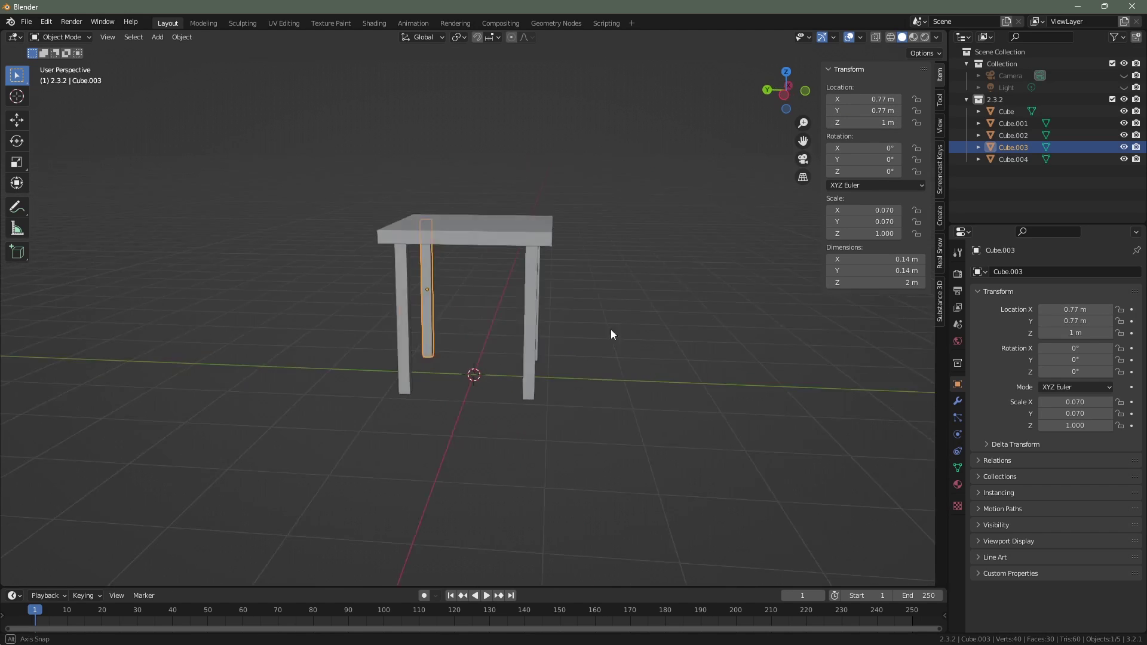
middle_click(551, 358)
middle_click(583, 370)
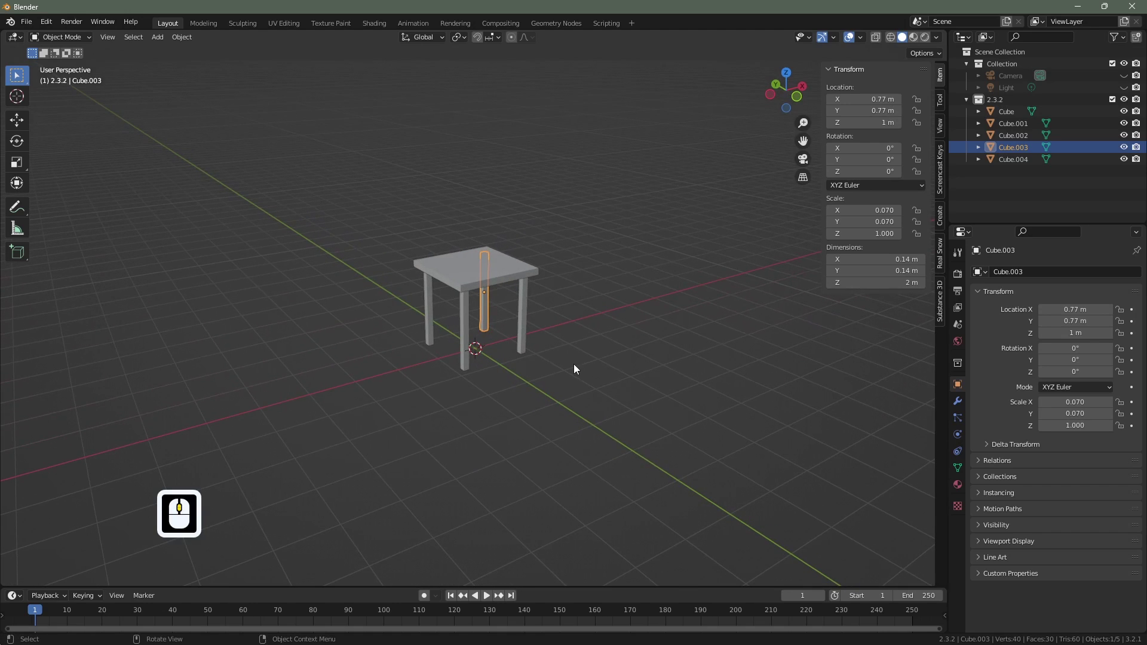
Step: Box-select the whole table and duplicate it along X beside the original
left_click_drag(579, 391, 582, 360)
left_click_drag(584, 362, 575, 360)
key("d")
key("x")
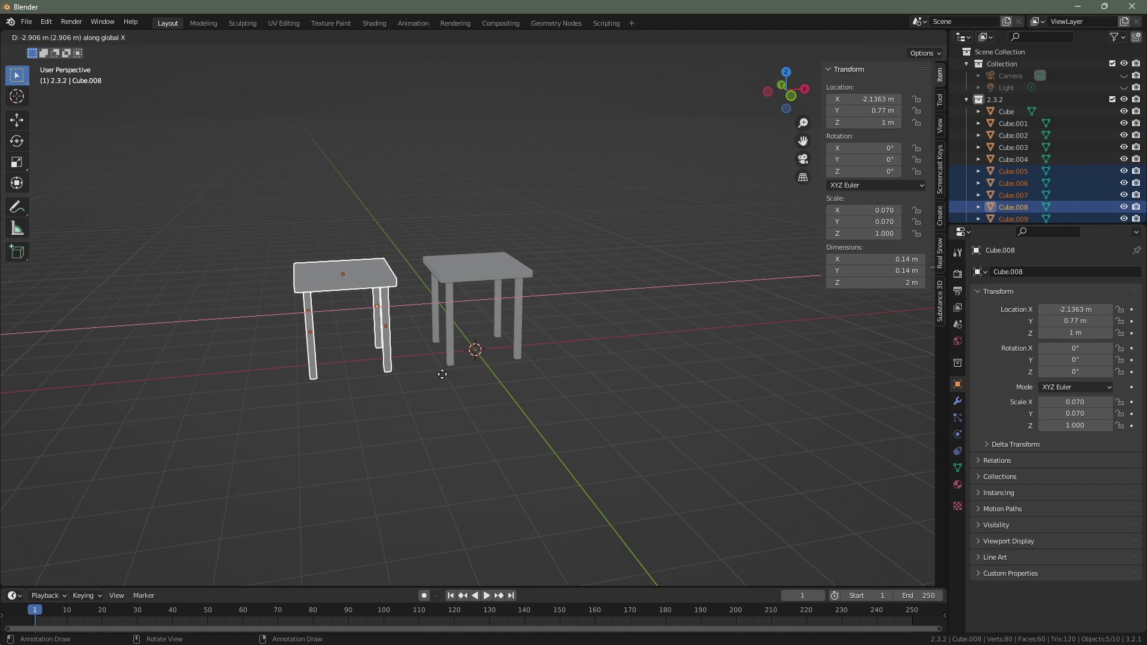
left_click(445, 377)
Step: Select two legs of the right-hand table for removal
middle_click(537, 362)
left_click(565, 454)
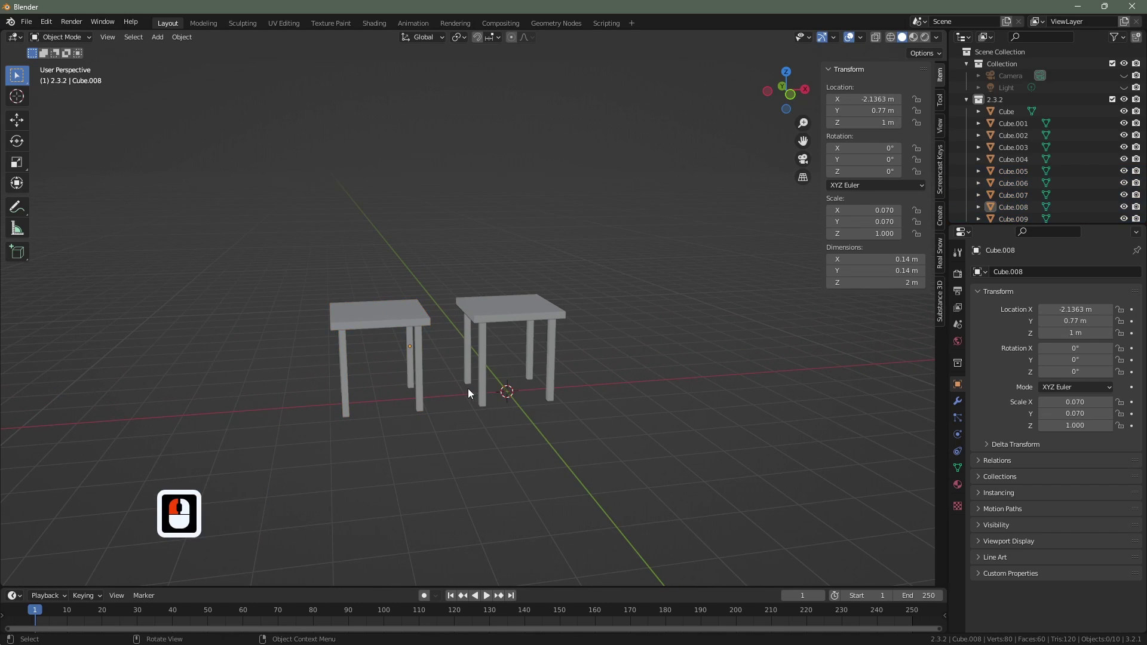
left_click(472, 368)
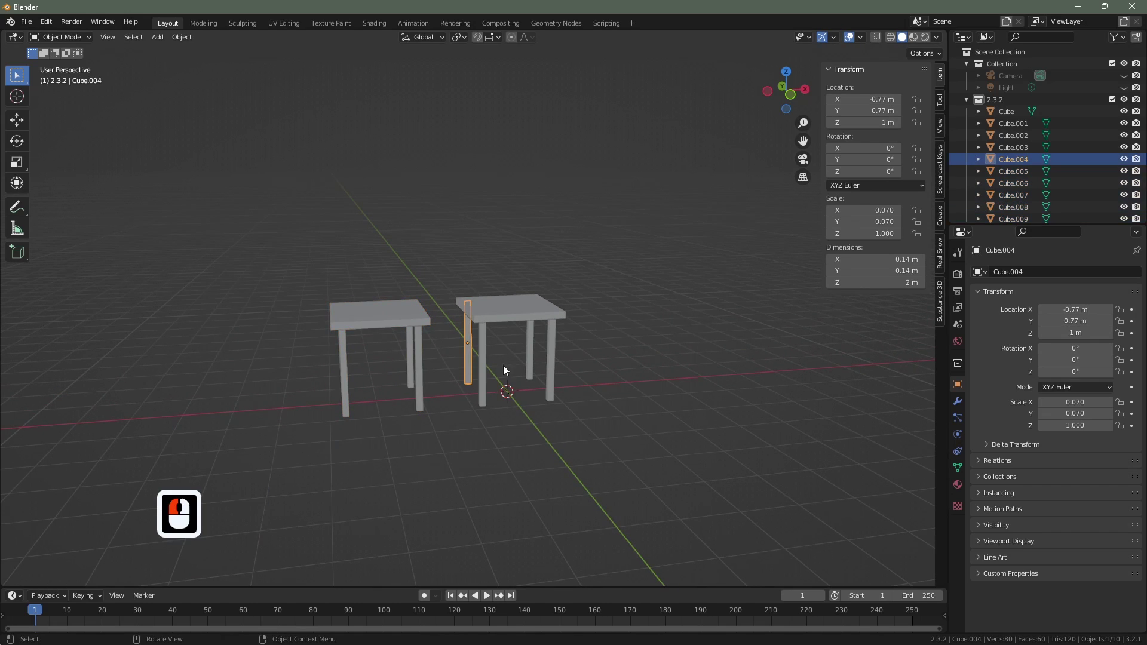
left_click(535, 359)
Step: Delete three legs of the right-hand table, leaving one
left_click(556, 375)
key("Delete")
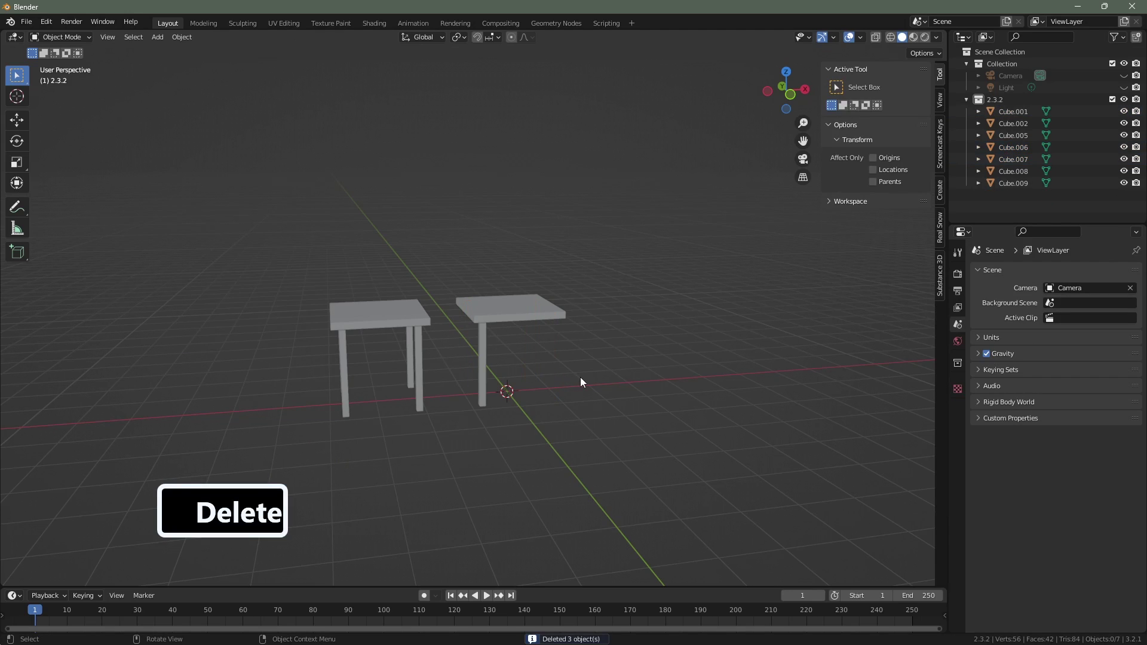
middle_click(535, 382)
middle_click(452, 352)
middle_click(454, 351)
middle_click(454, 350)
Step: Shorten the remaining leg to about 1 m by lowering its top face along Z
left_click(535, 324)
key("g")
key("z")
left_click(532, 242)
middle_click(485, 379)
left_click(449, 399)
key("Tab")
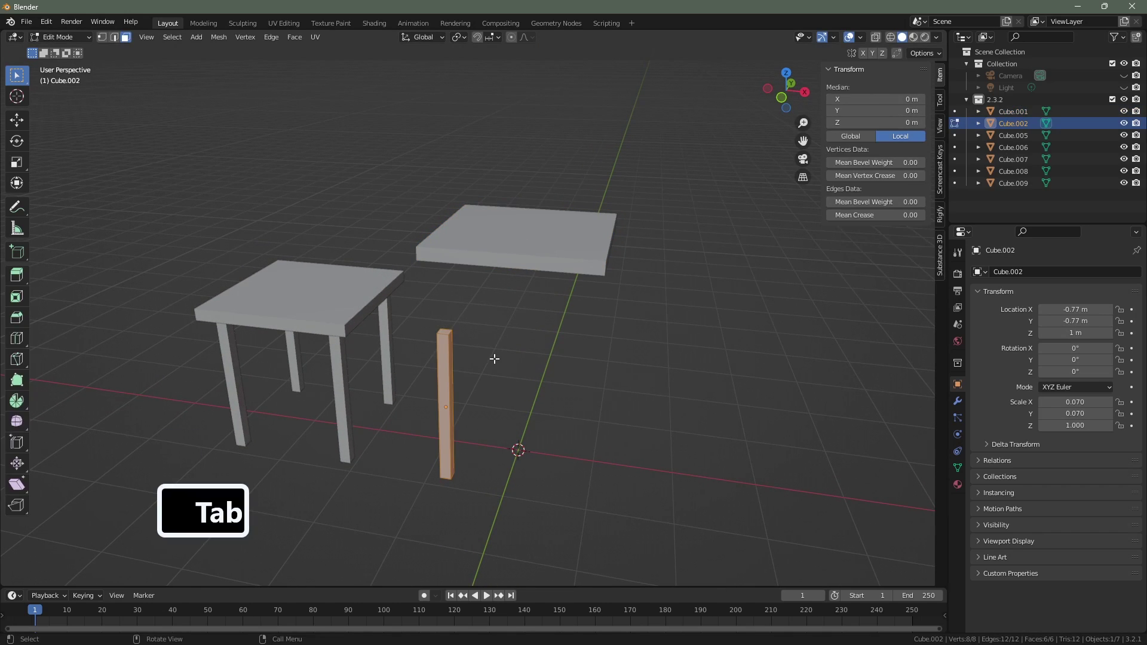
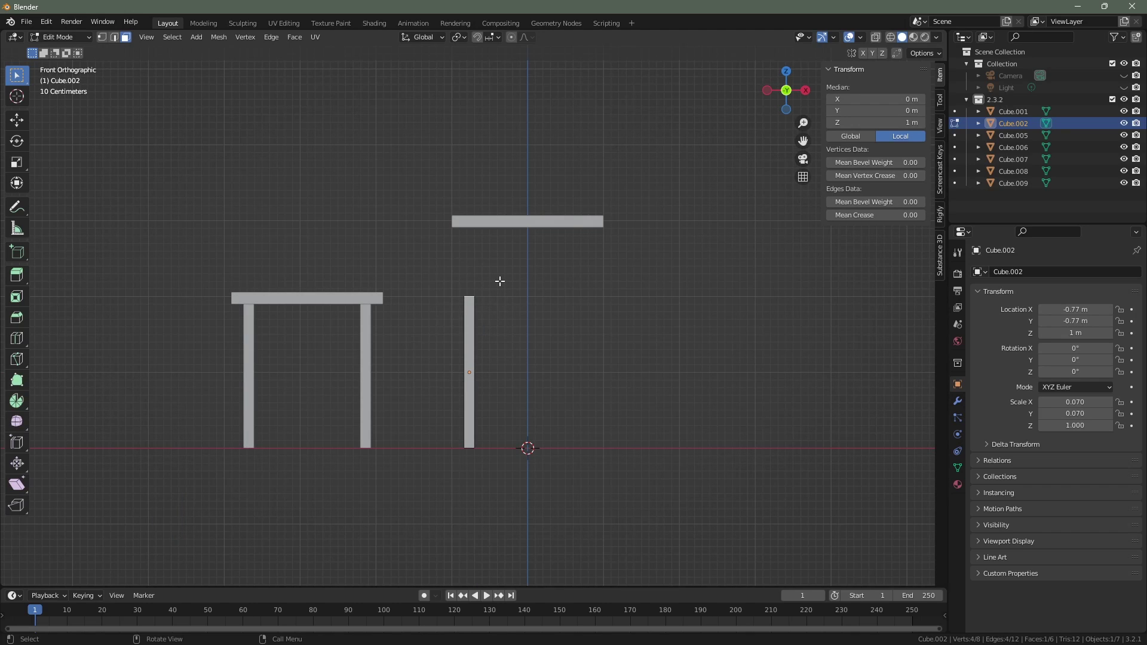
key("g")
key("z")
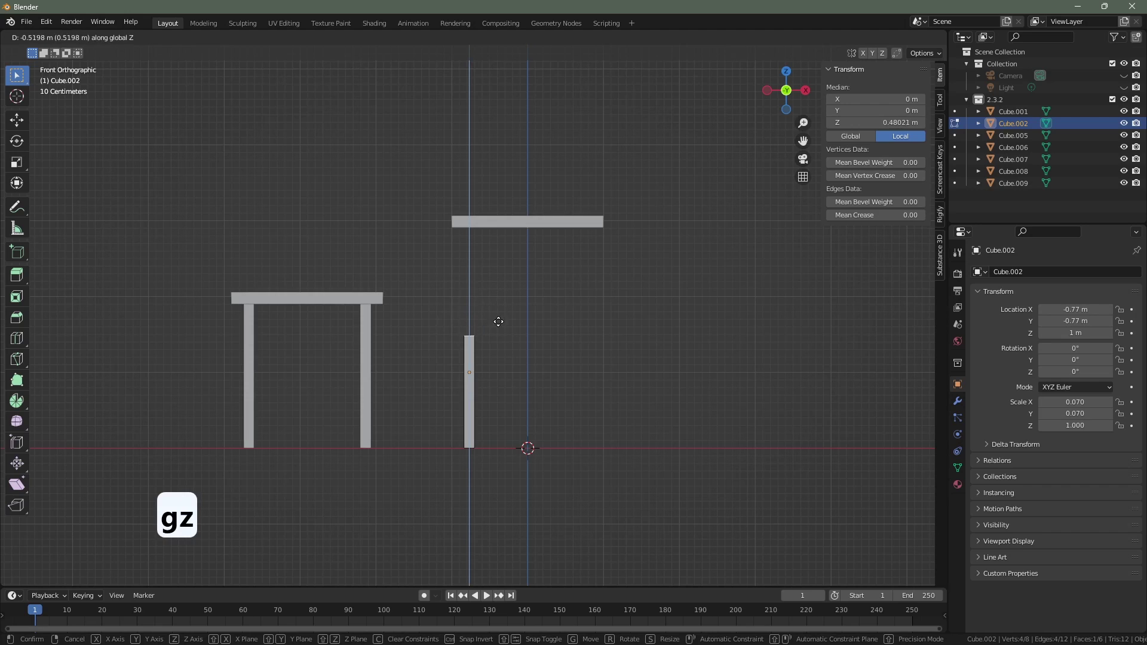
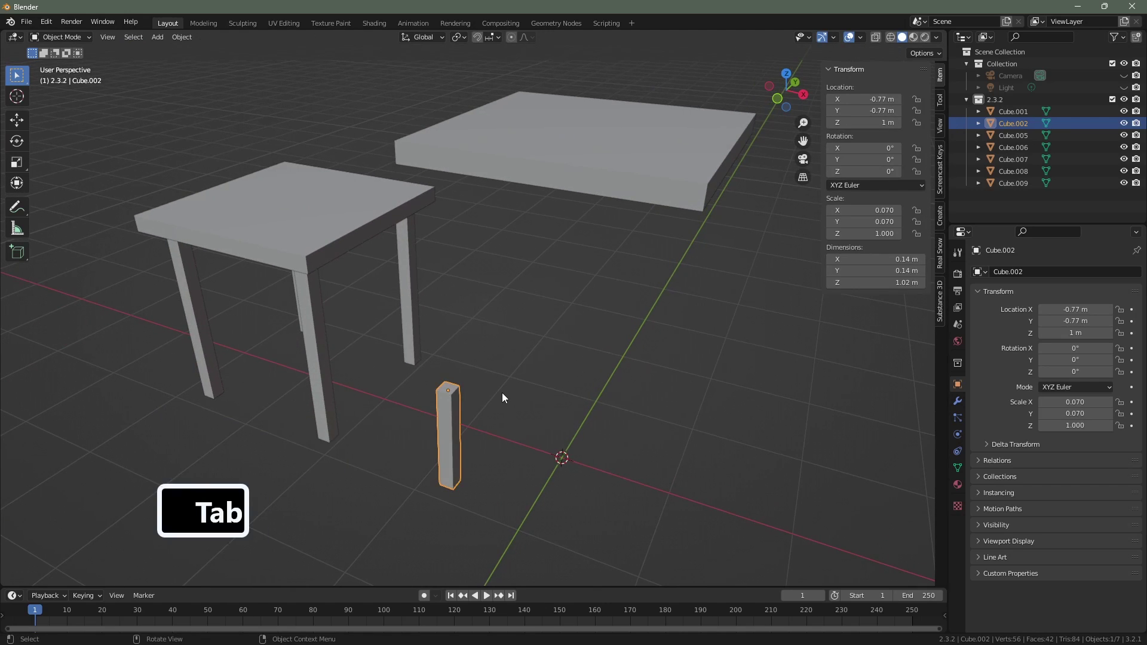
Step: Scale leg Cube.002 to about 0.53 excluding Z, slimming it to 0.037 on X and Y
key("s")
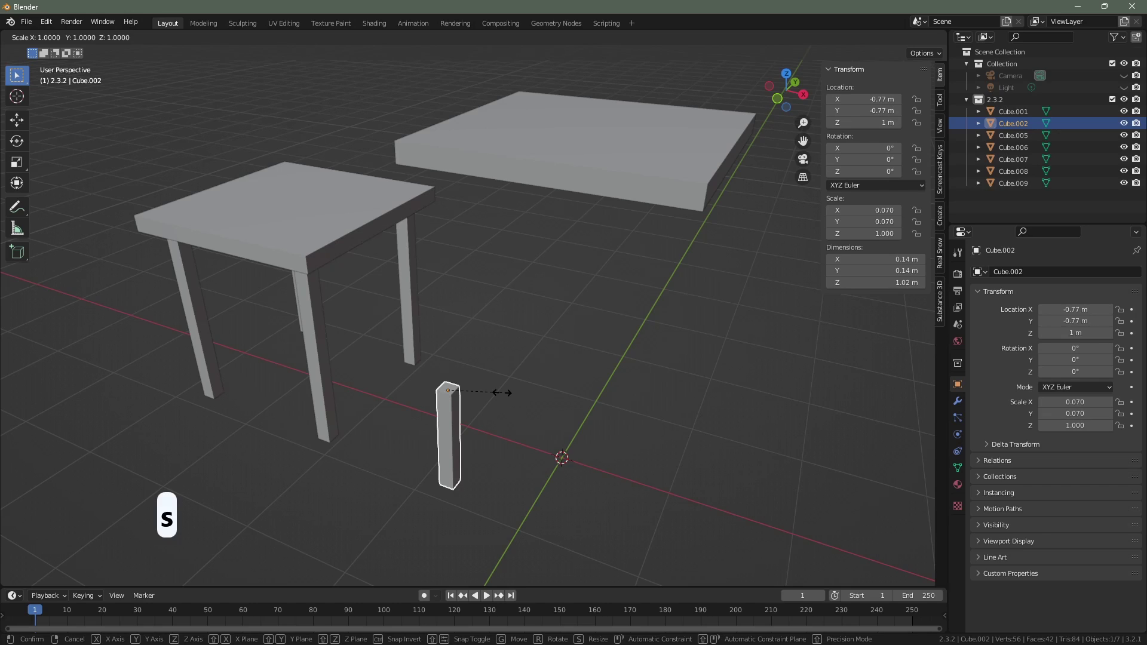
key("z")
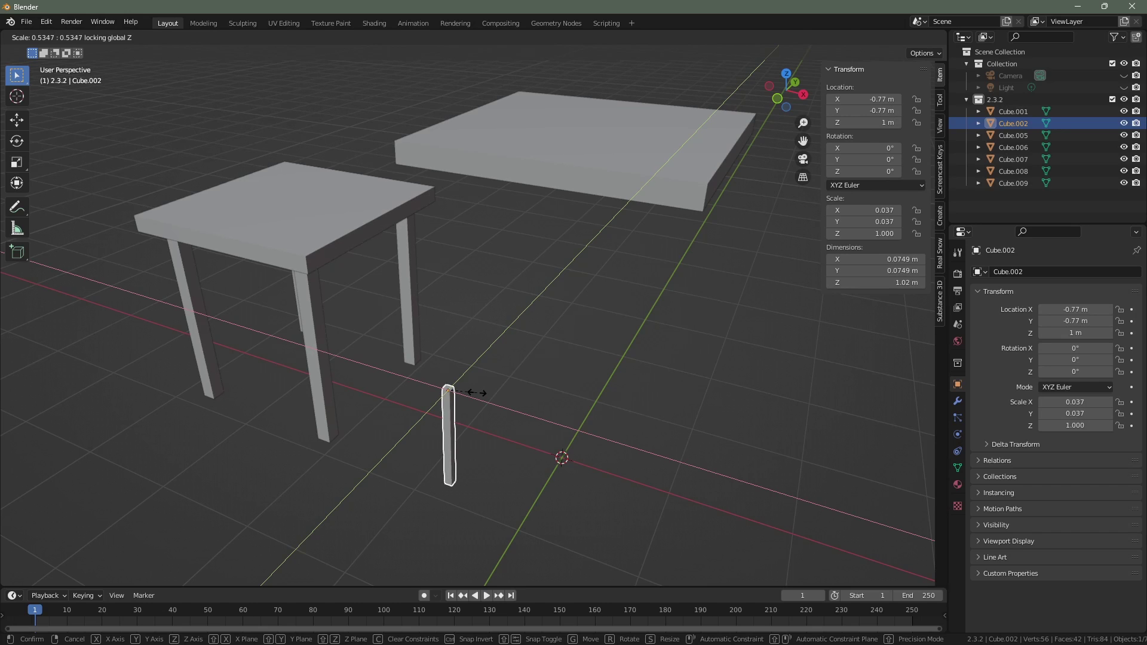
left_click(480, 396)
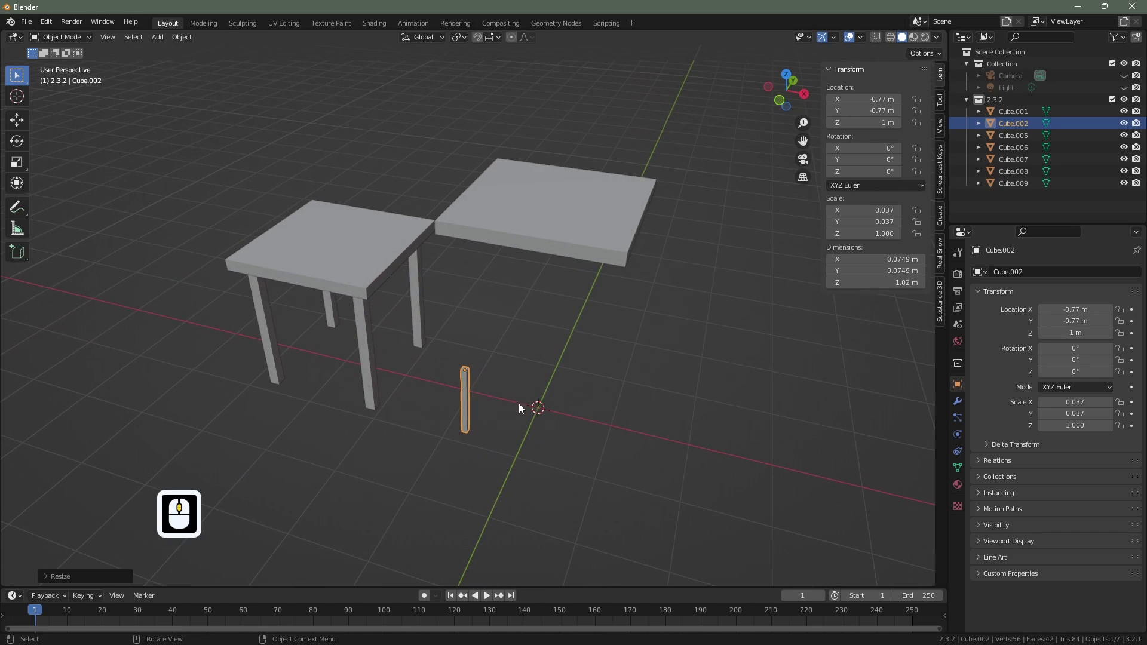
left_click(570, 247)
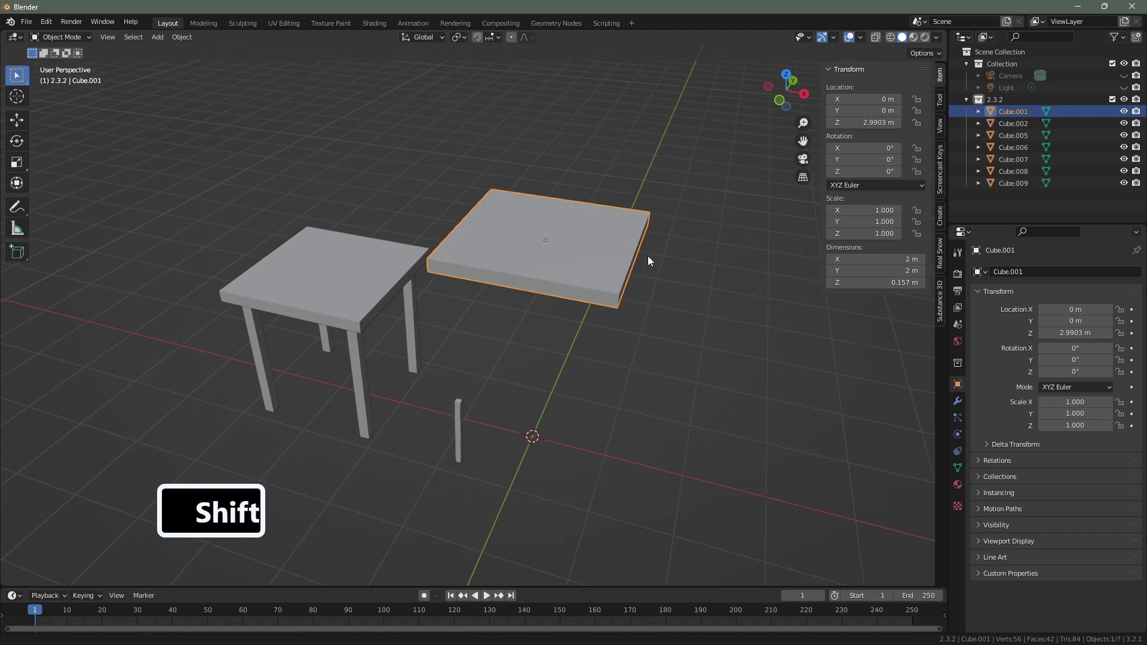
Step: Shrink tabletop Cube.001 uniformly to 0.636 scale, about 1.27 m square
middle_click(652, 266)
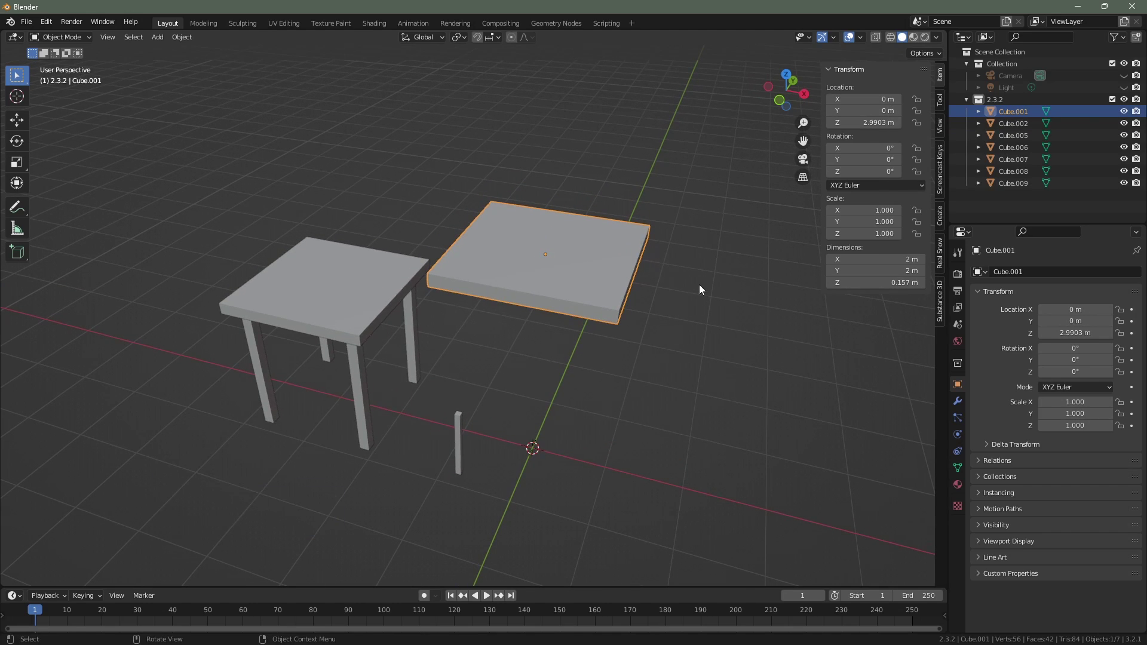
key("s")
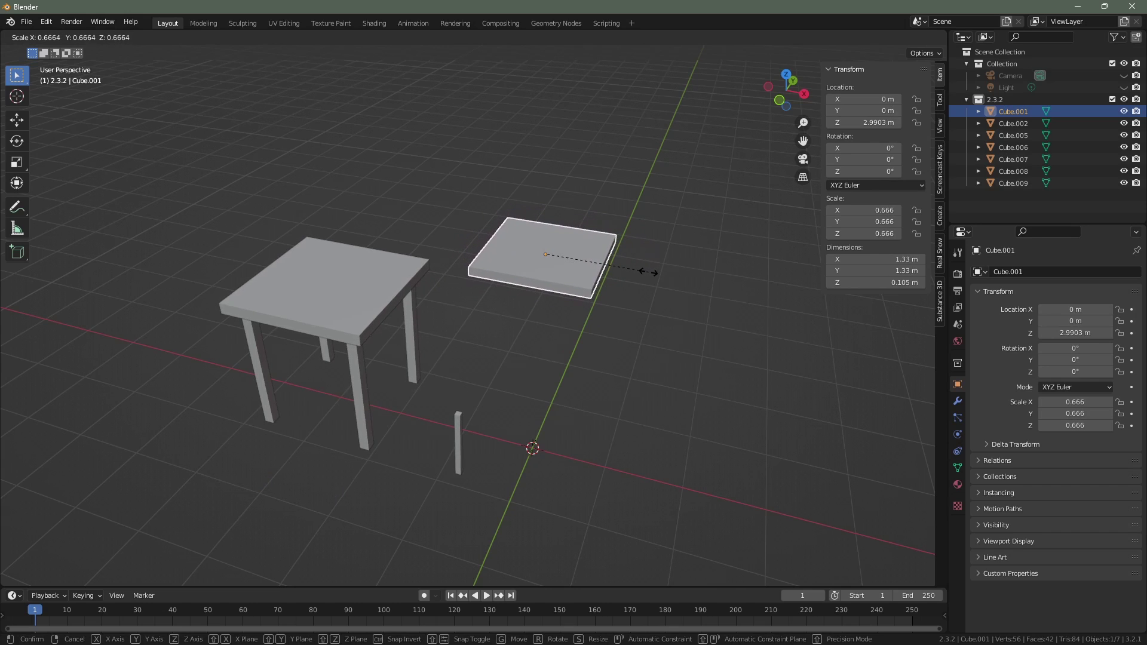
left_click(648, 277)
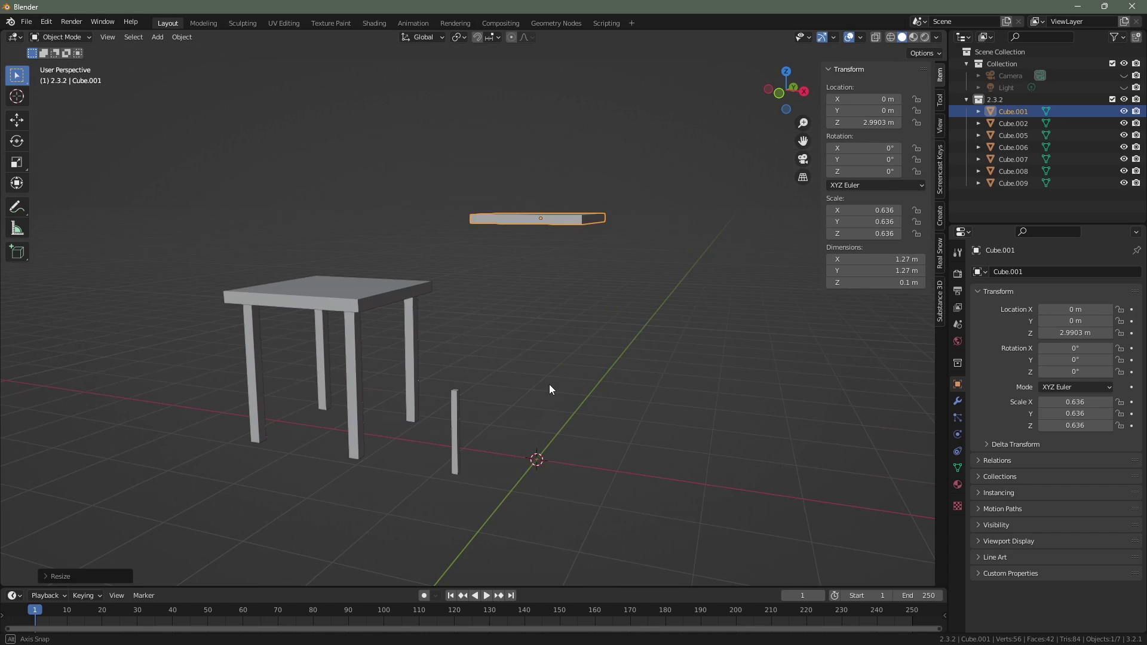
middle_click(599, 397)
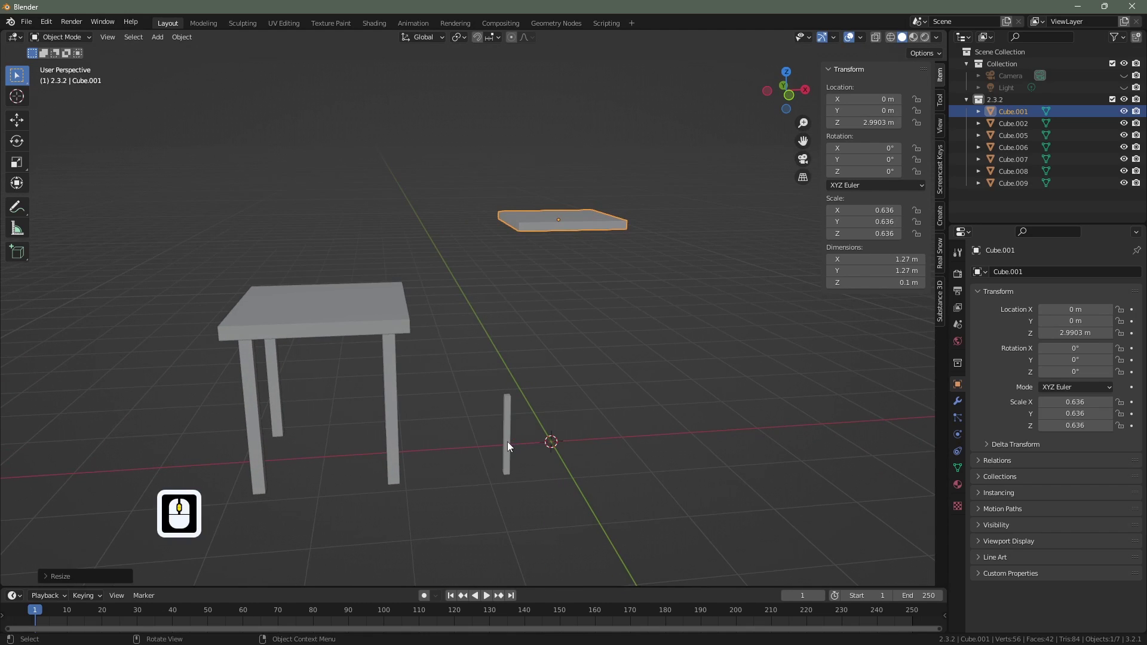
left_click(512, 446)
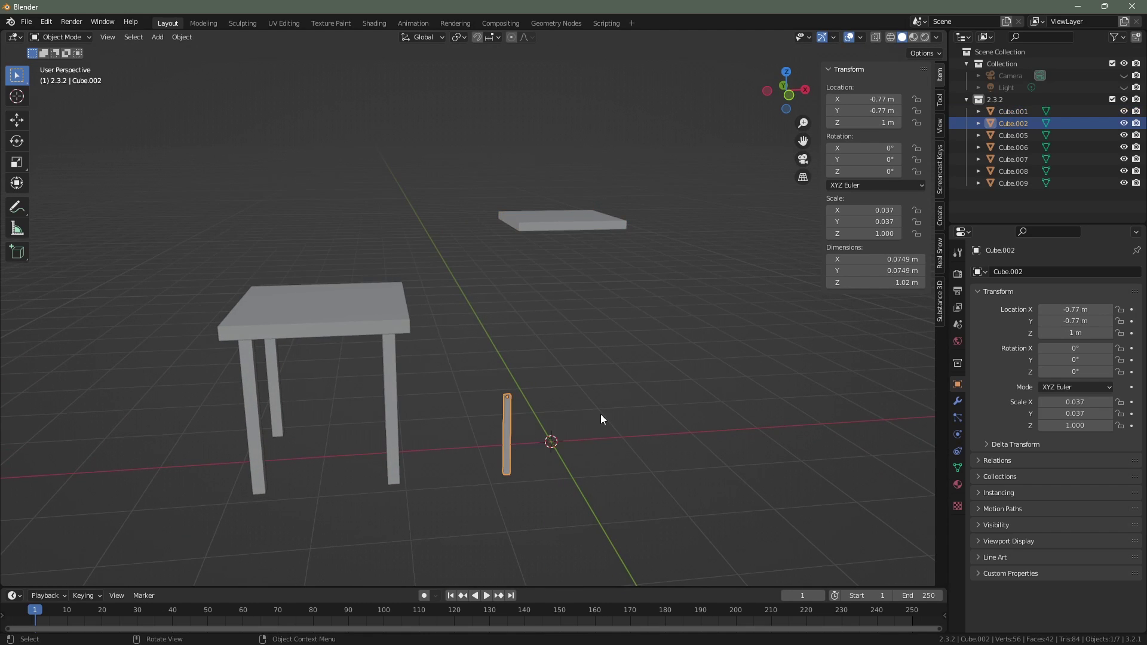
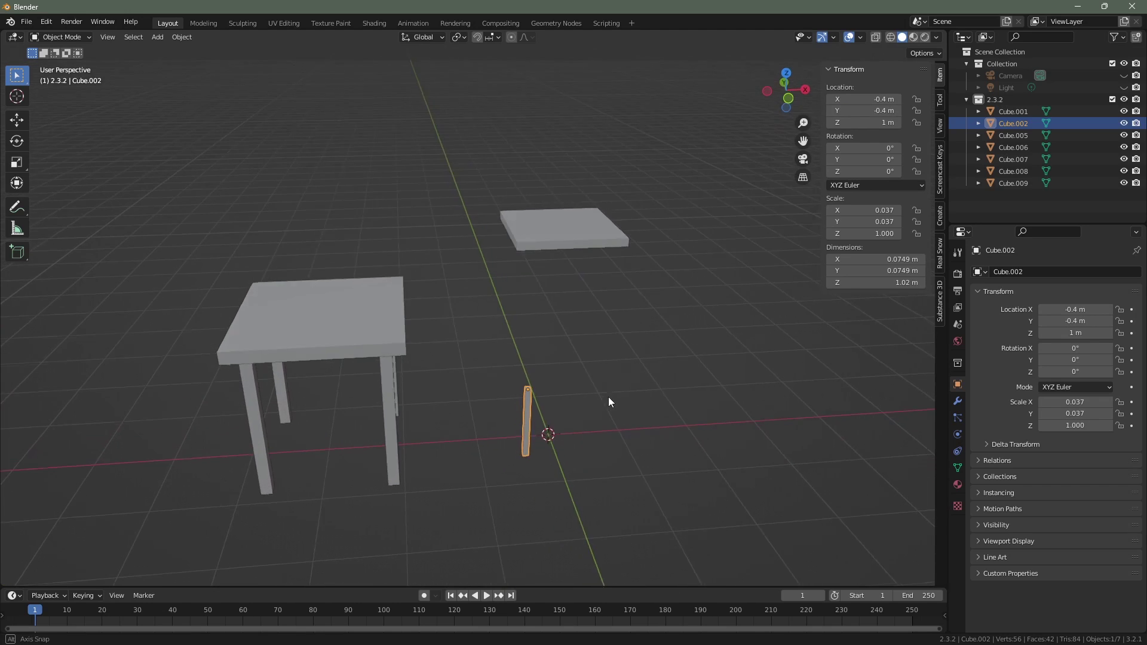
Step: Lower the small tabletop Cube.001 along Z toward the legs
middle_click(613, 397)
left_click(566, 243)
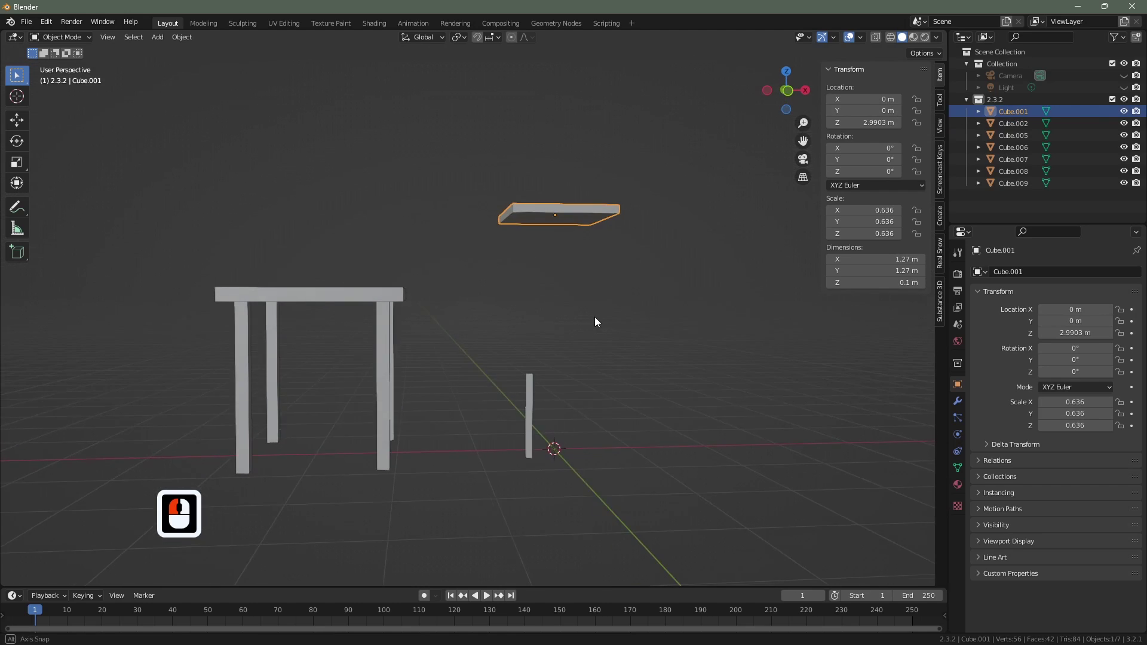
middle_click(594, 316)
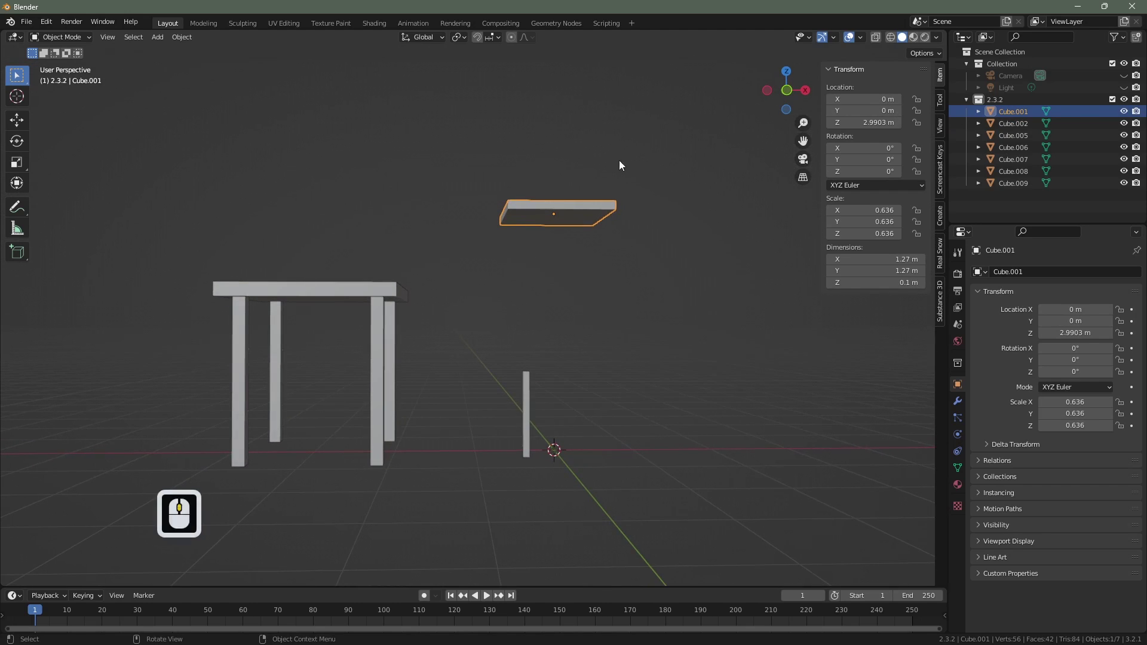
key("g")
key("z")
left_click_drag(558, 392, 534, 367)
Step: Confirm the tabletop at about 1.2 m height and set snapping to target faces
middle_click(556, 364)
middle_click(552, 353)
middle_click(511, 326)
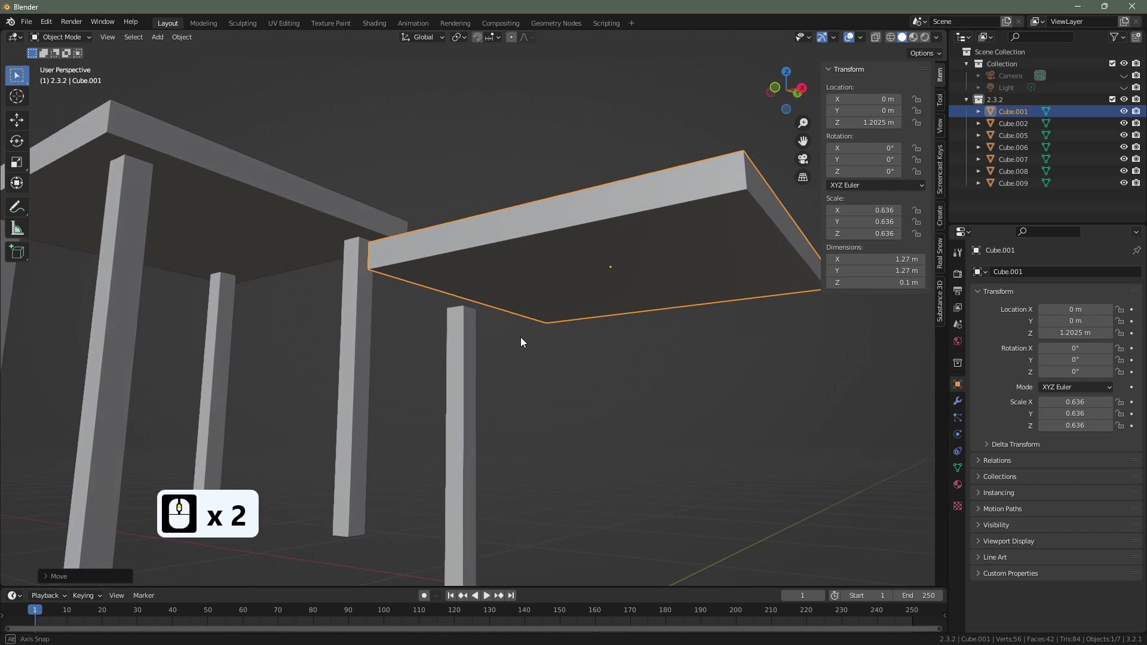
middle_click(525, 341)
left_click(500, 38)
left_click(460, 113)
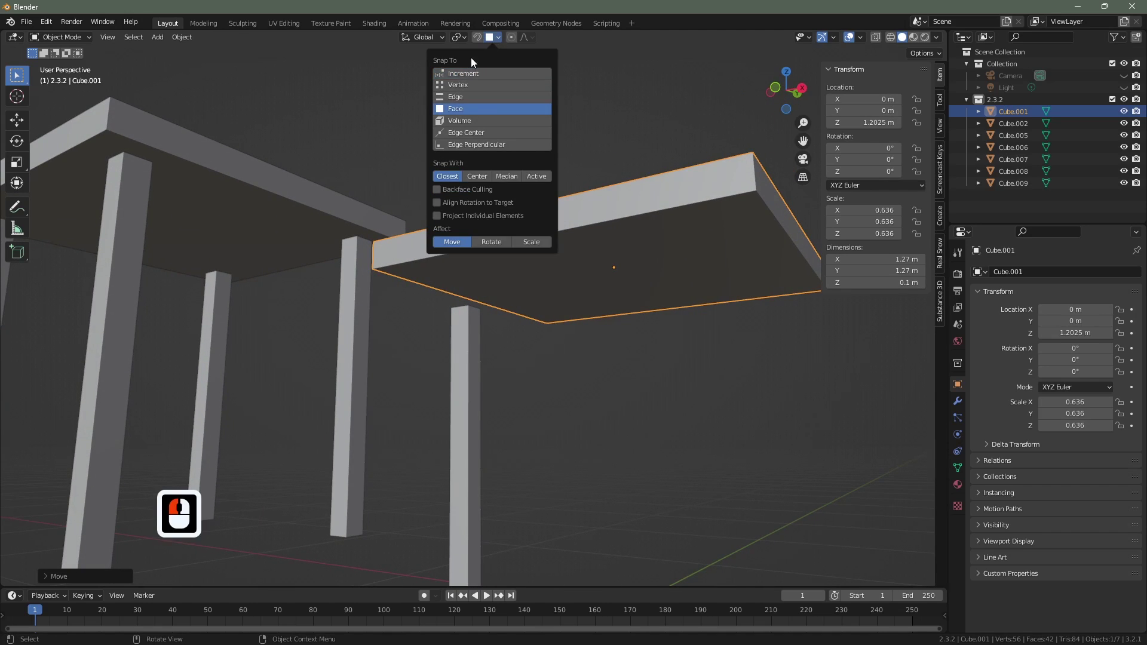
Step: Turn on face snapping and bring the short leg's top face into view
left_click(479, 41)
left_click(480, 40)
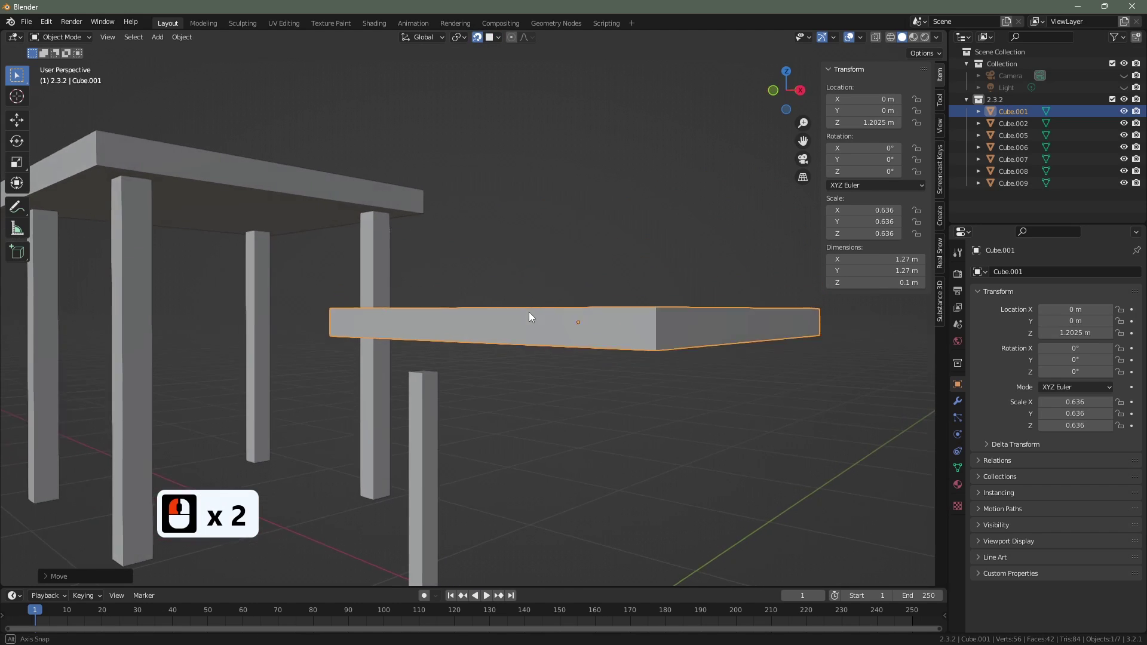
middle_click(533, 321)
middle_click(481, 368)
middle_click(501, 366)
middle_click(488, 424)
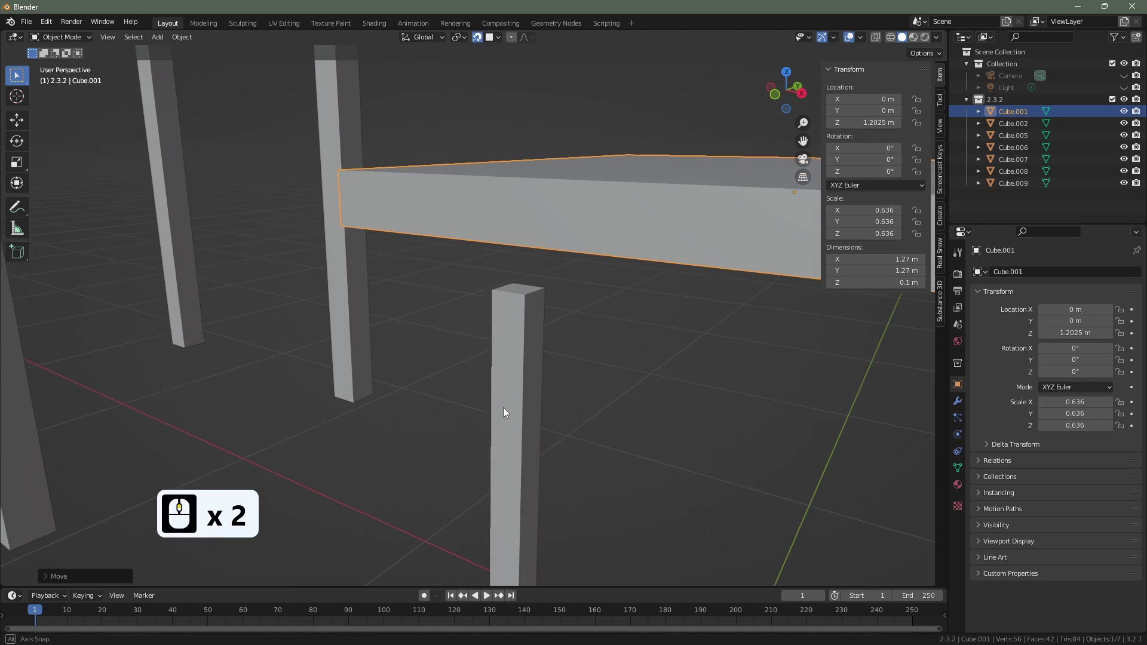
middle_click(507, 411)
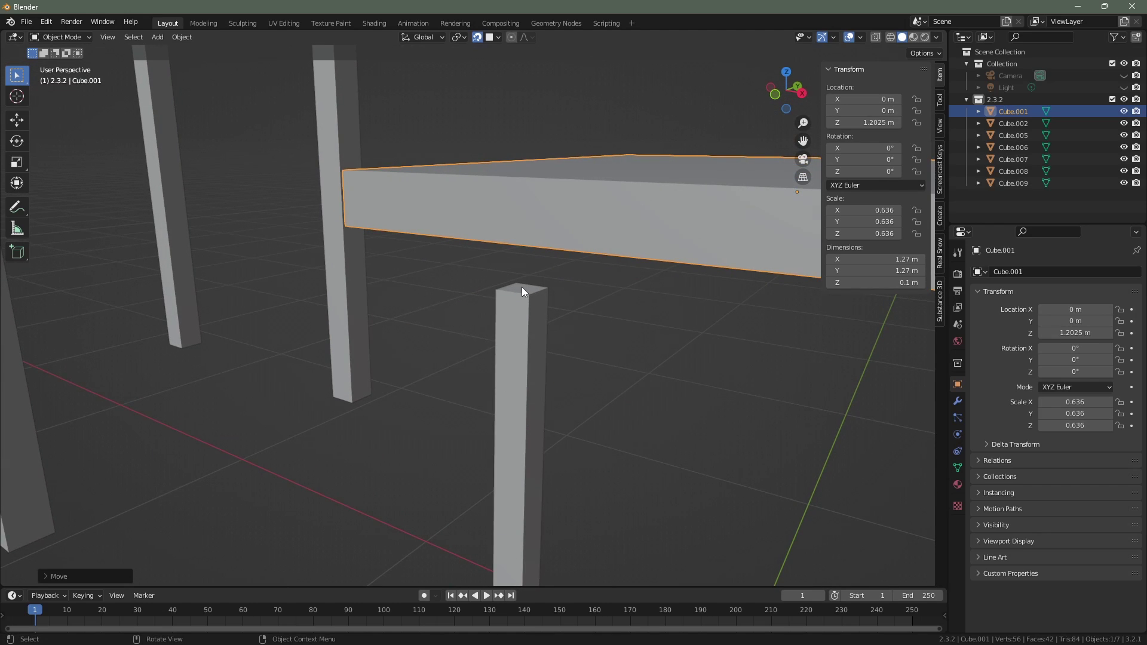
Step: Move the small tabletop straight down along Z to rest on the leg at about 1.07 m
key("g")
key("z")
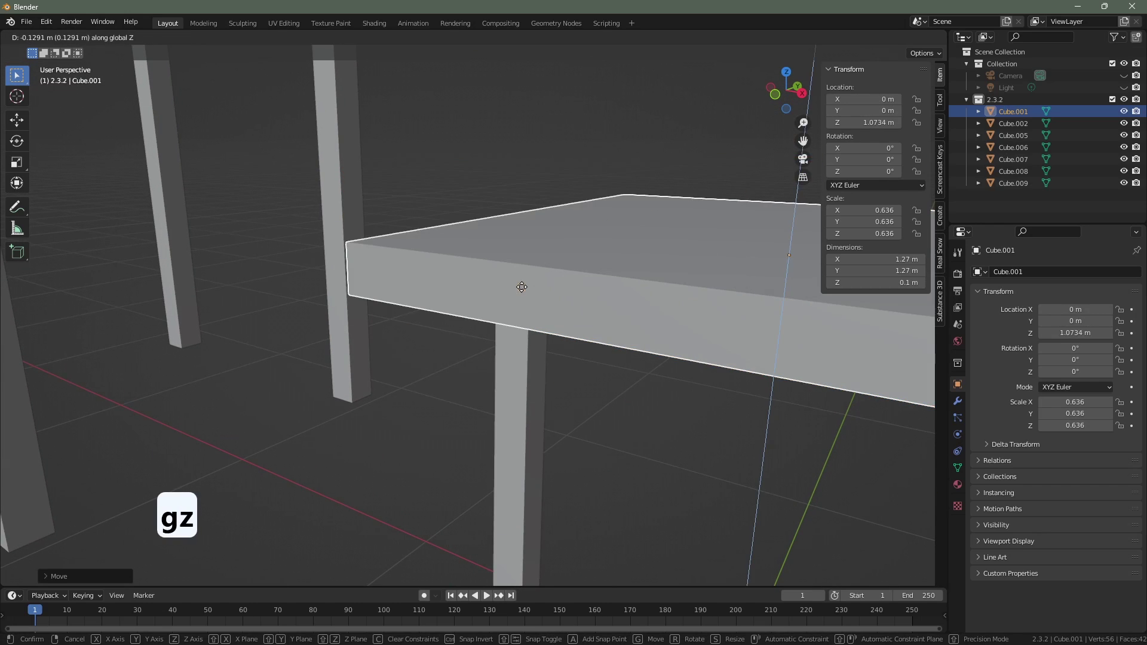
key("Return")
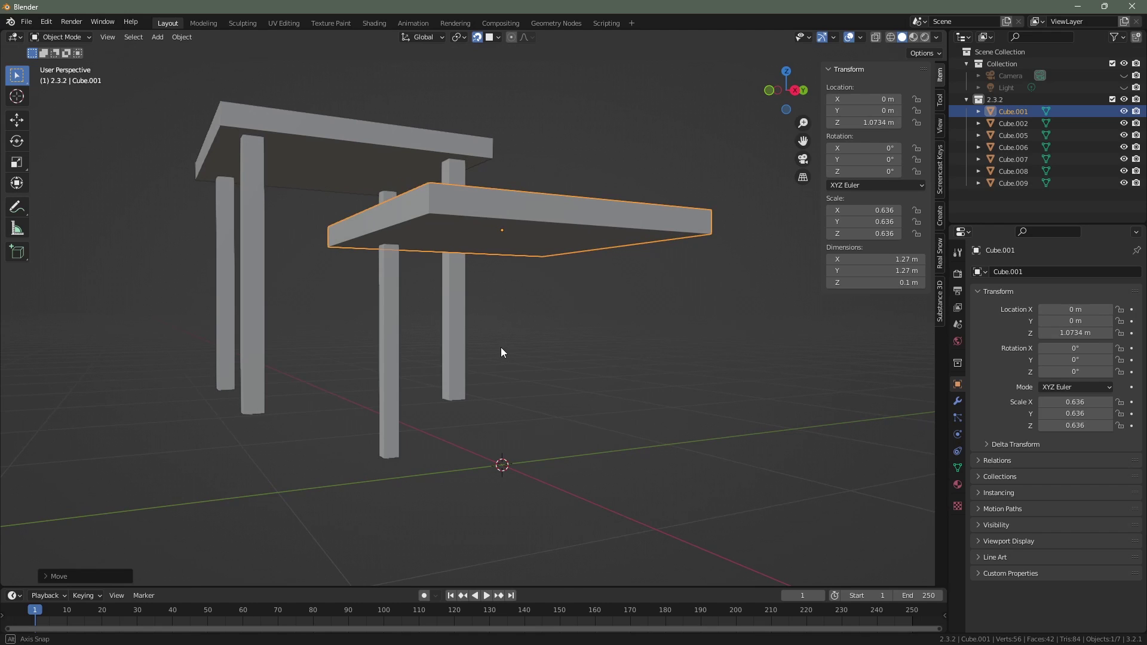
middle_click(501, 335)
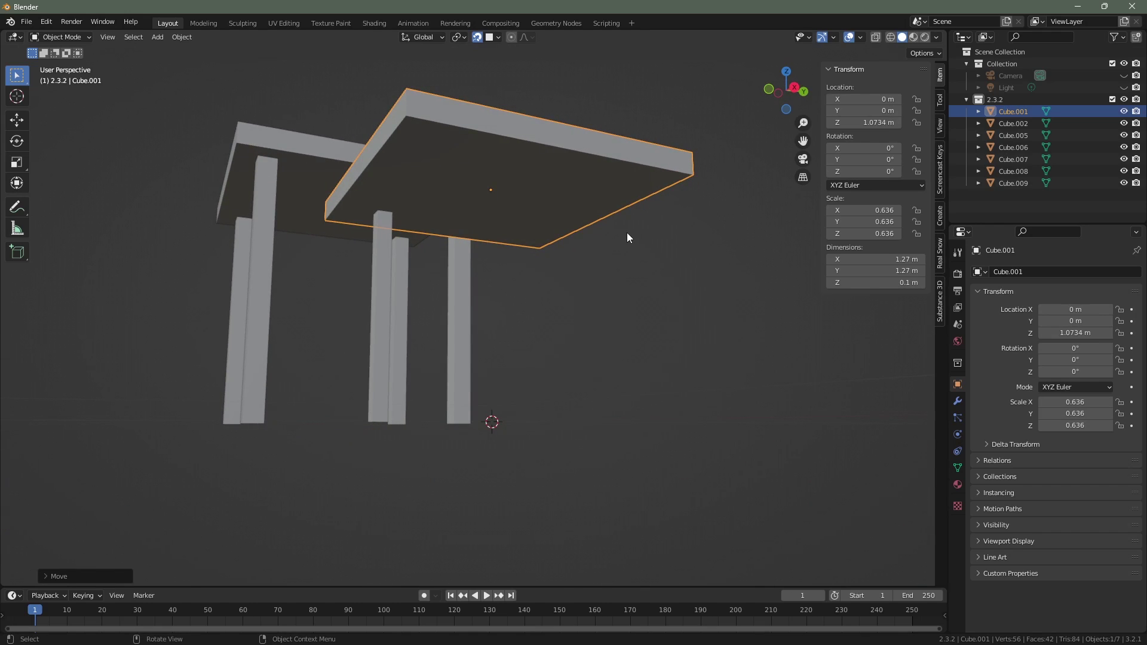
Step: Scale the tabletop to 0.505 on X and Y only, about 1.01 m square, then select its leg
key("s")
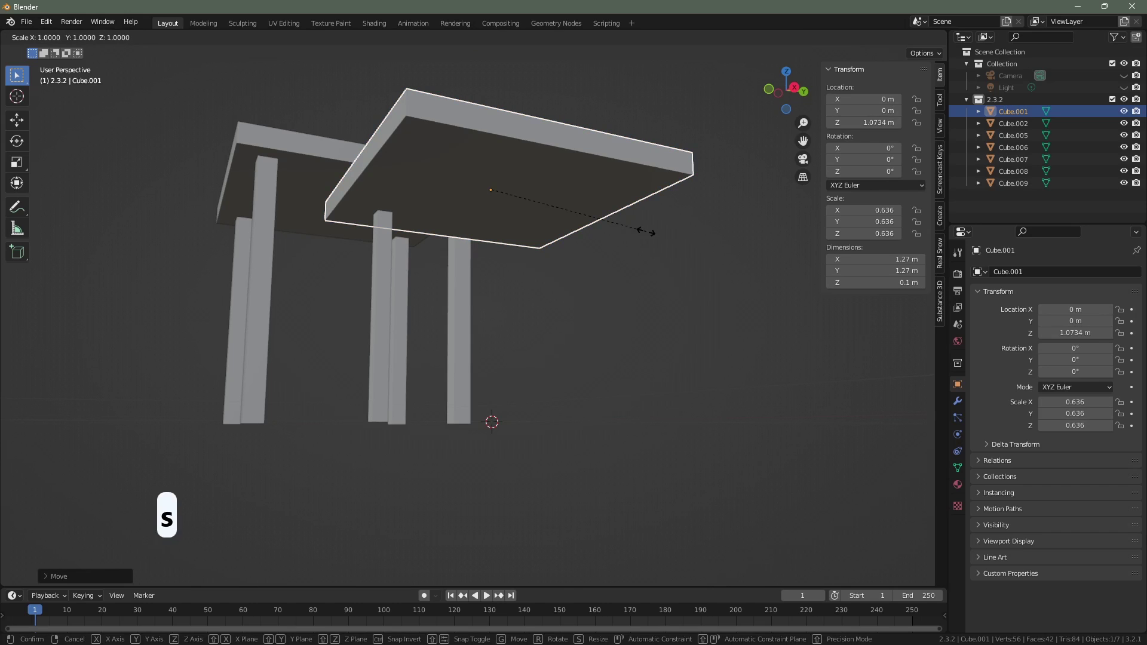
key("z")
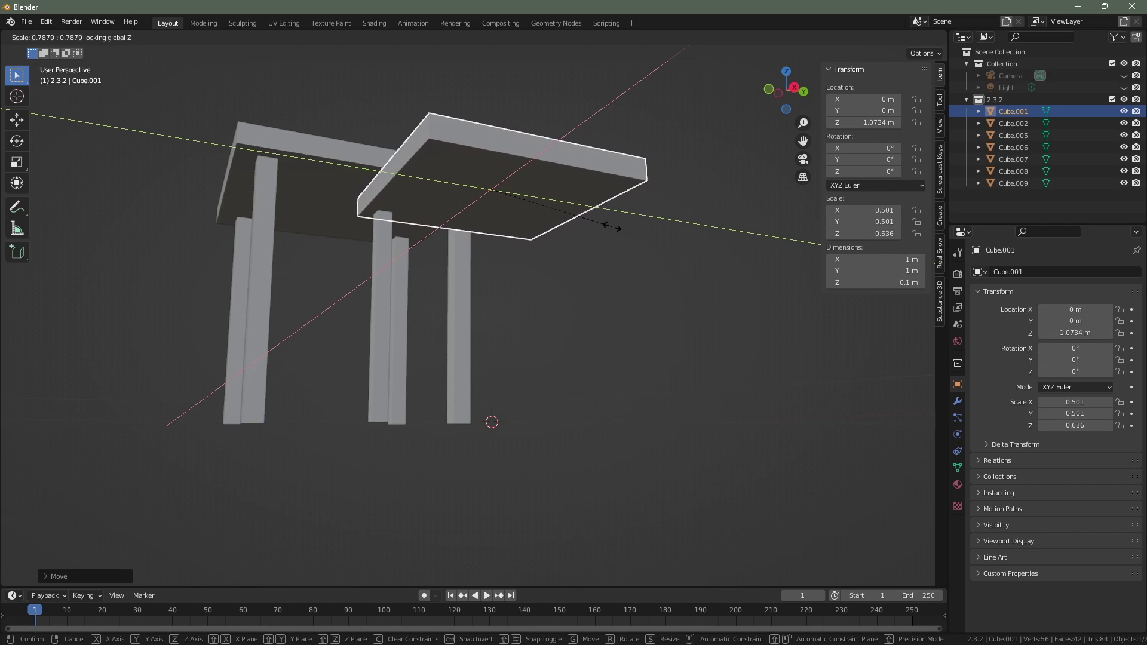
left_click_drag(617, 229, 571, 225)
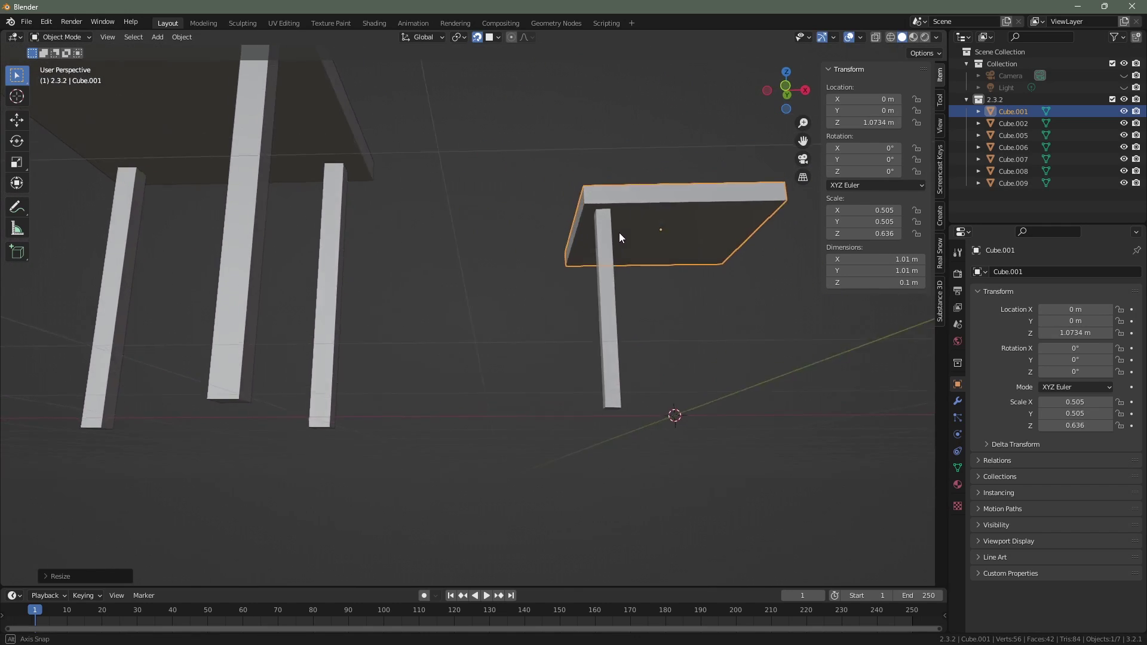
left_click_drag(628, 297, 460, 254)
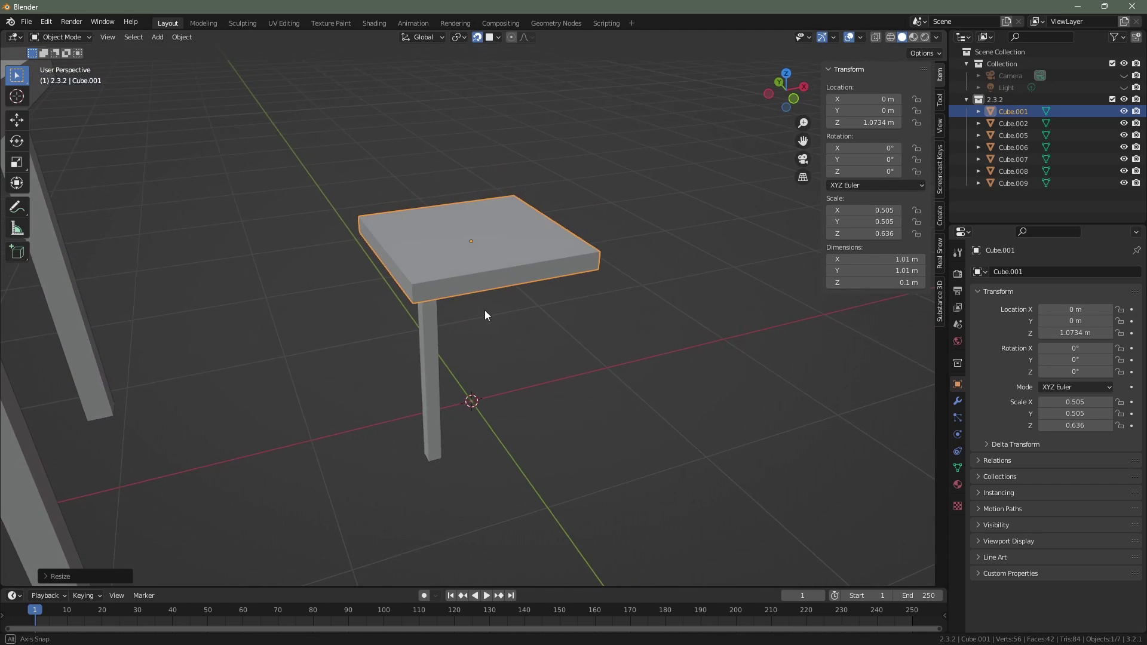
middle_click(487, 313)
left_click(551, 389)
left_click(438, 378)
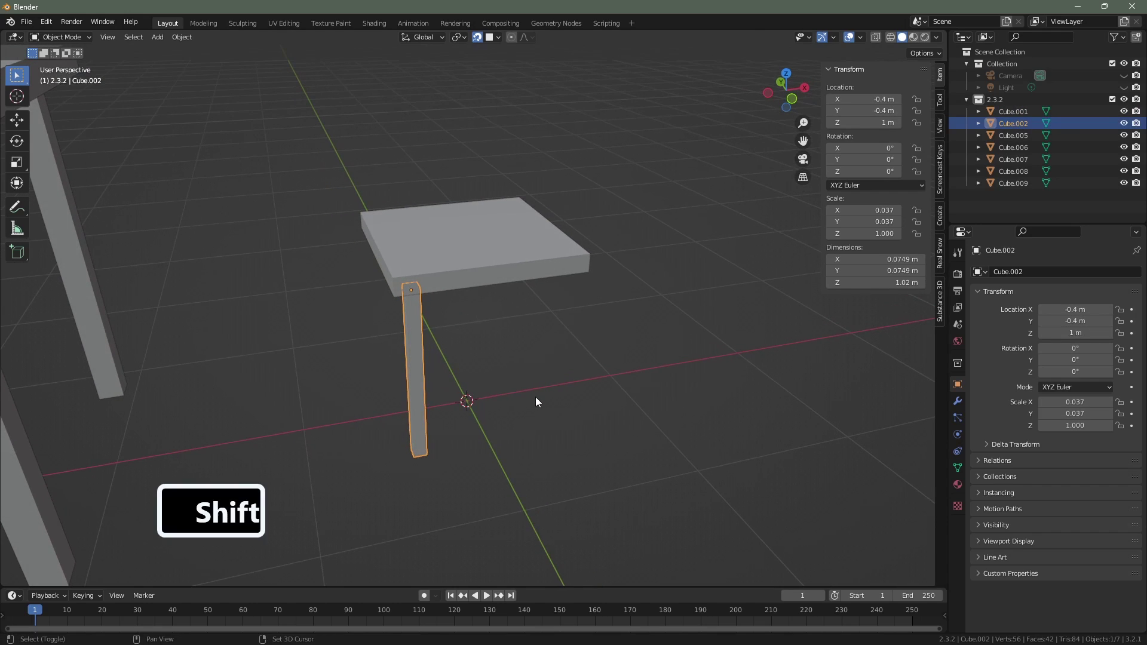
Step: Duplicate the stool leg along X to about 0.4 m and select both legs
key("d")
key("x")
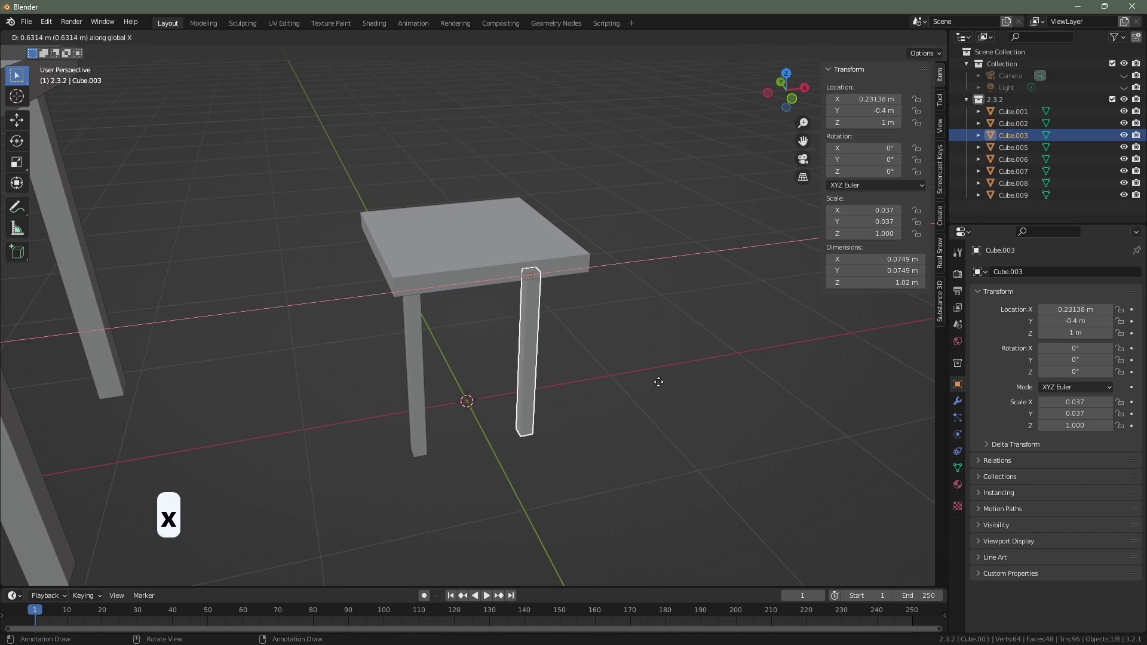
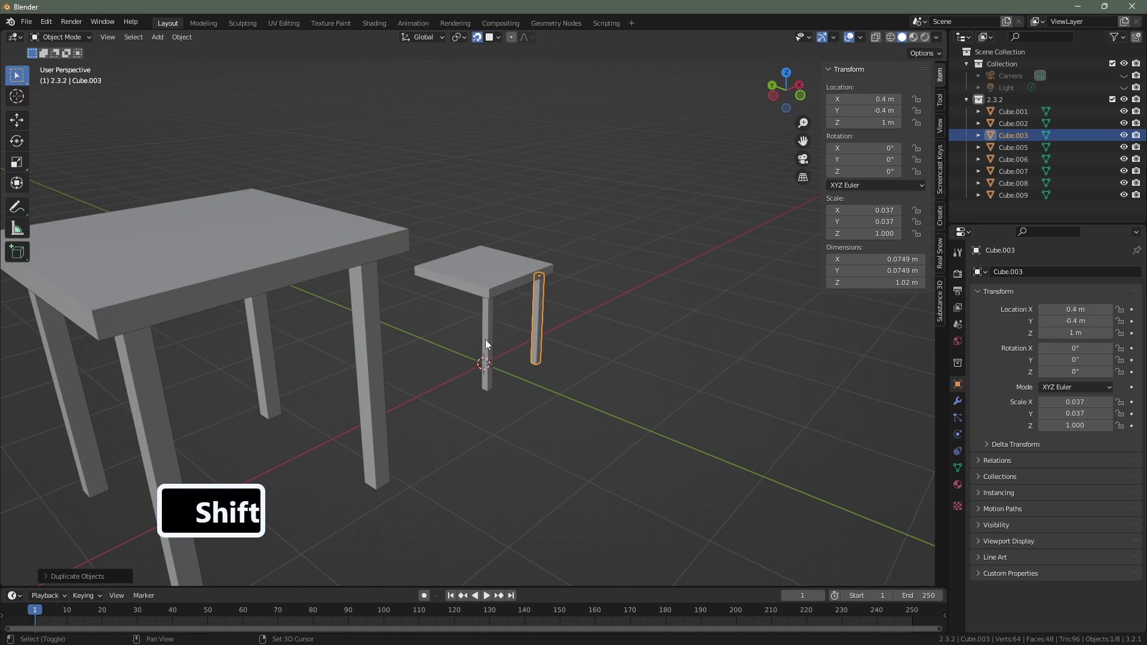
left_click(490, 343)
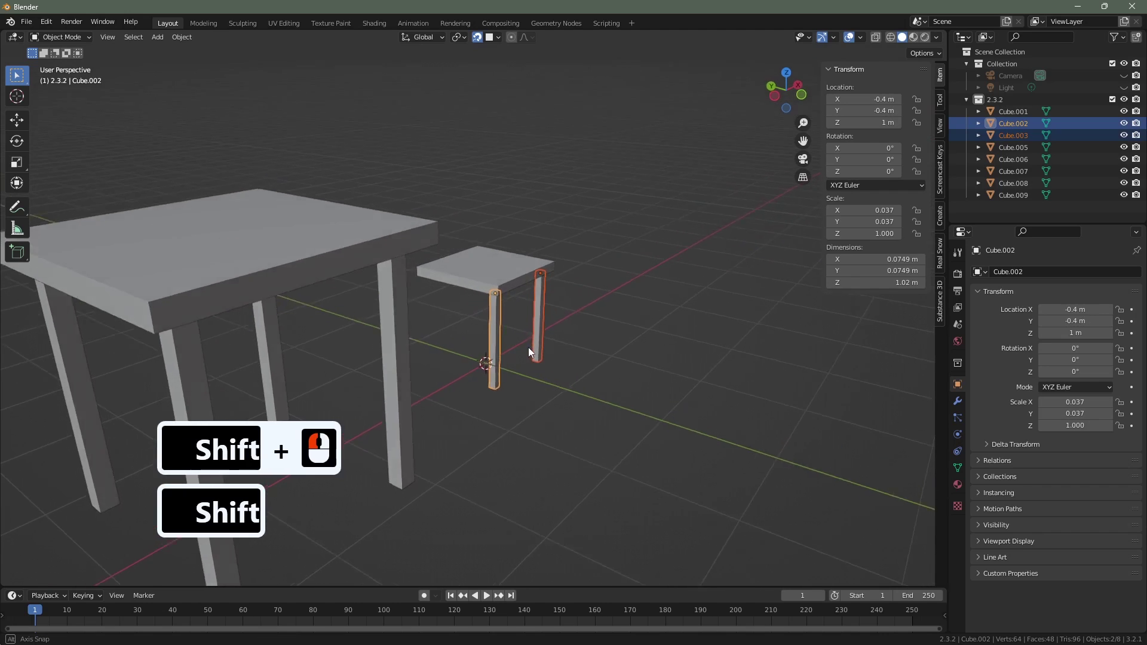
middle_click(530, 356)
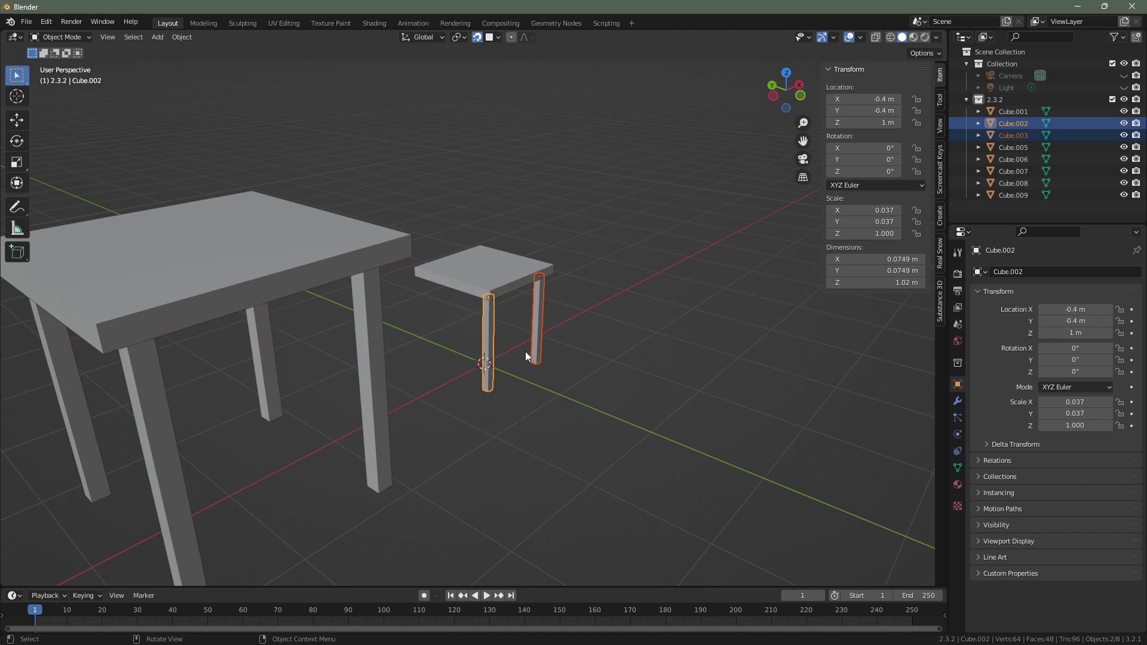
Step: Duplicate both legs along Y under the top and set the new leg to X 0.4 m, Y 0.38 m
key("d")
key("y")
left_click(475, 325)
middle_click(552, 339)
left_click(481, 41)
middle_click(468, 219)
middle_click(545, 273)
left_click(549, 376)
left_click(495, 338)
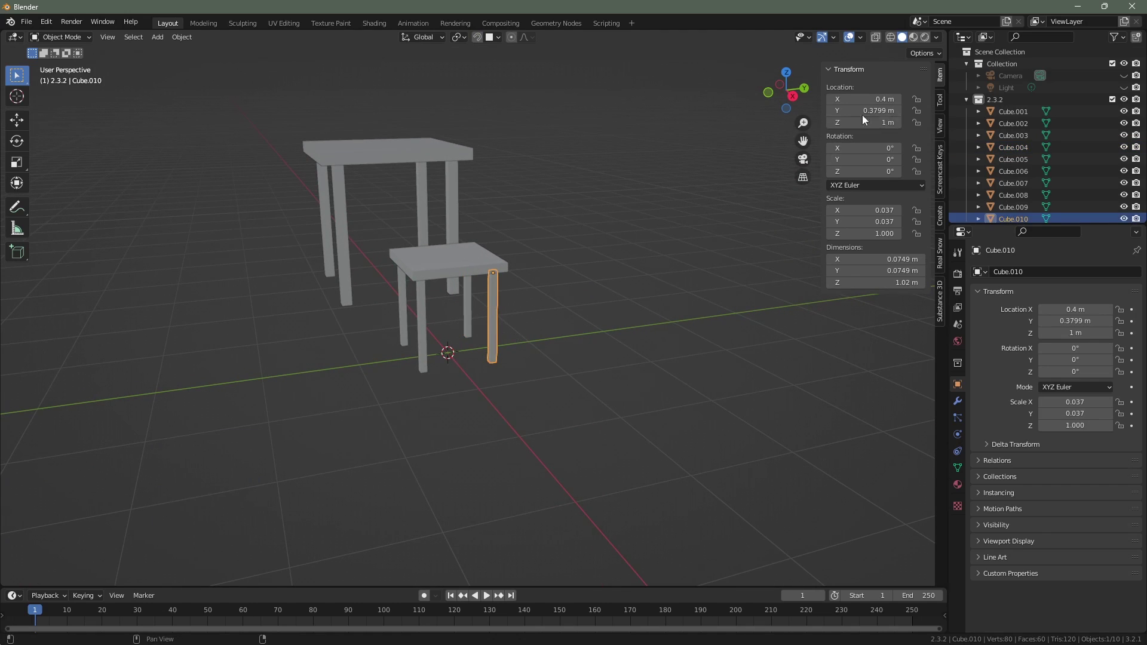
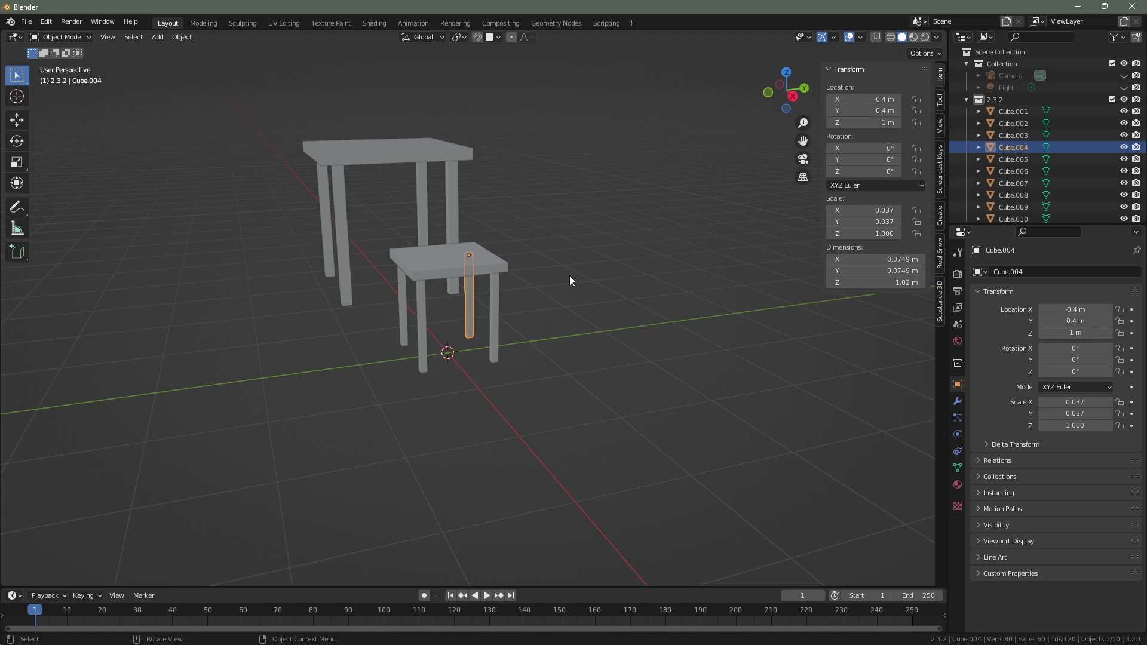
Step: Select the stool's top and all four legs together
middle_click(658, 308)
middle_click(554, 337)
middle_click(531, 323)
left_click(579, 306)
left_click(601, 288)
left_click(633, 301)
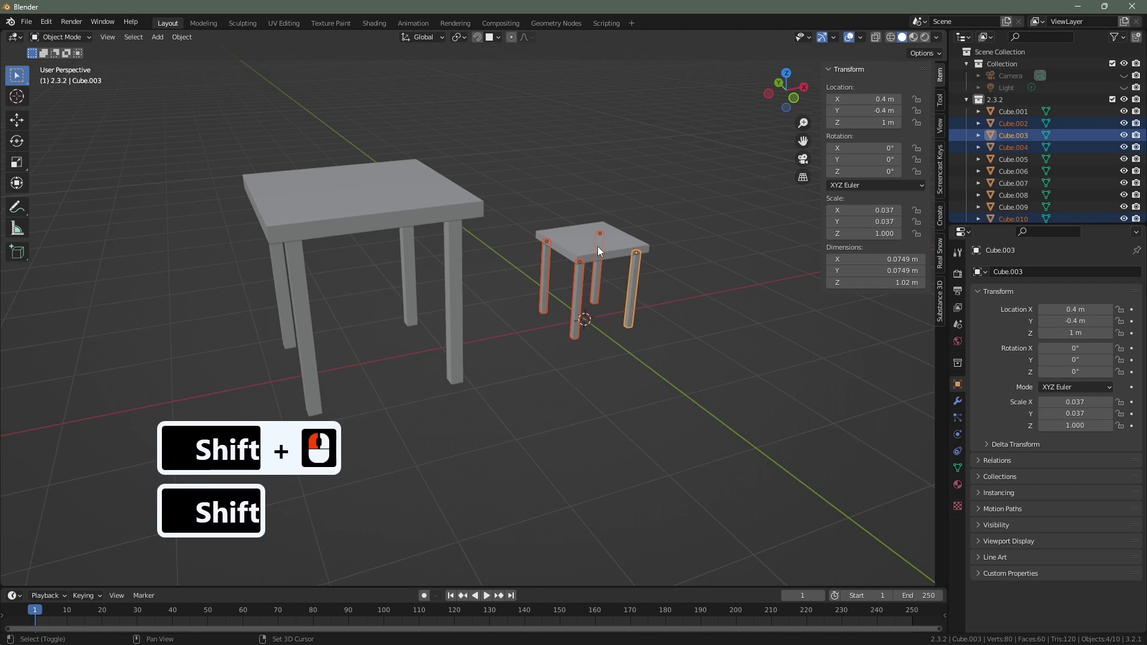
left_click(602, 249)
left_click_drag(600, 243, 546, 223)
left_click_drag(546, 220, 570, 262)
Step: Join the stool parts into one object, Cube.001, and start selecting the large table's legs
left_click(462, 343)
left_click(314, 374)
left_click(287, 321)
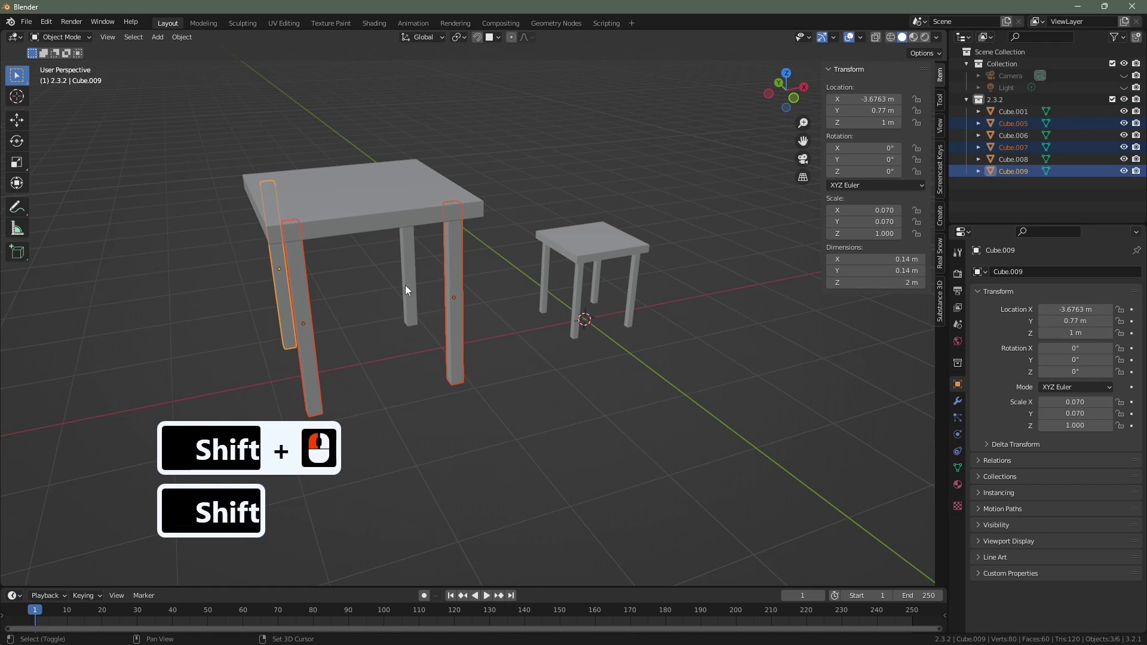
Step: Join the large table's top and legs into a single object, Cube.006
left_click(412, 288)
right_click(400, 212)
left_click(393, 211)
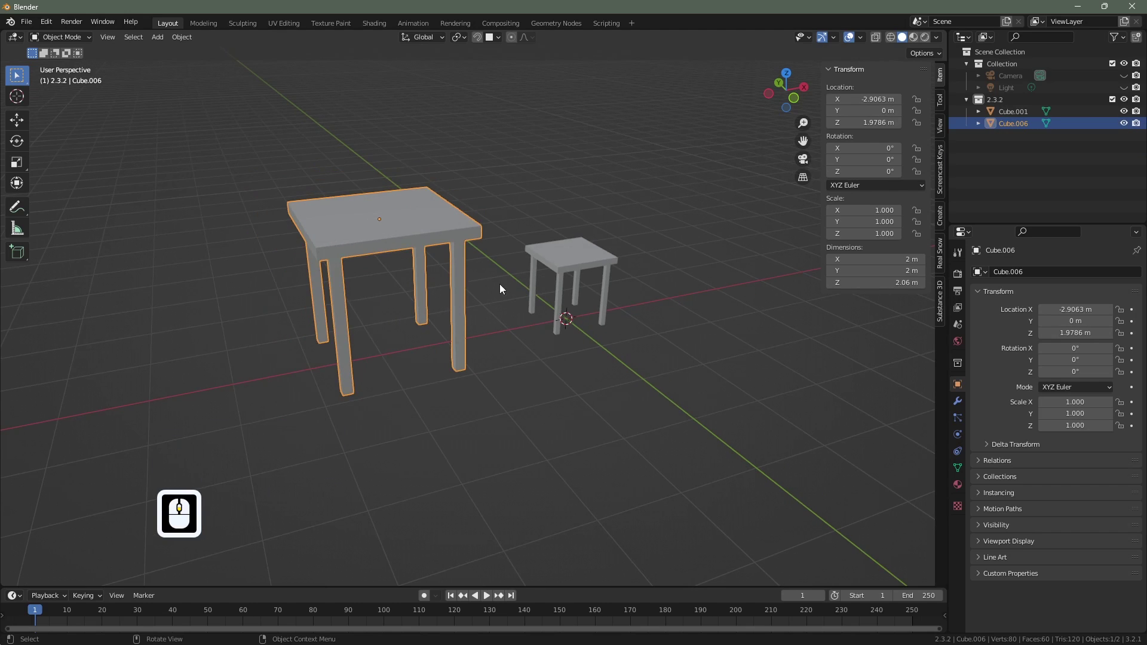
middle_click(475, 292)
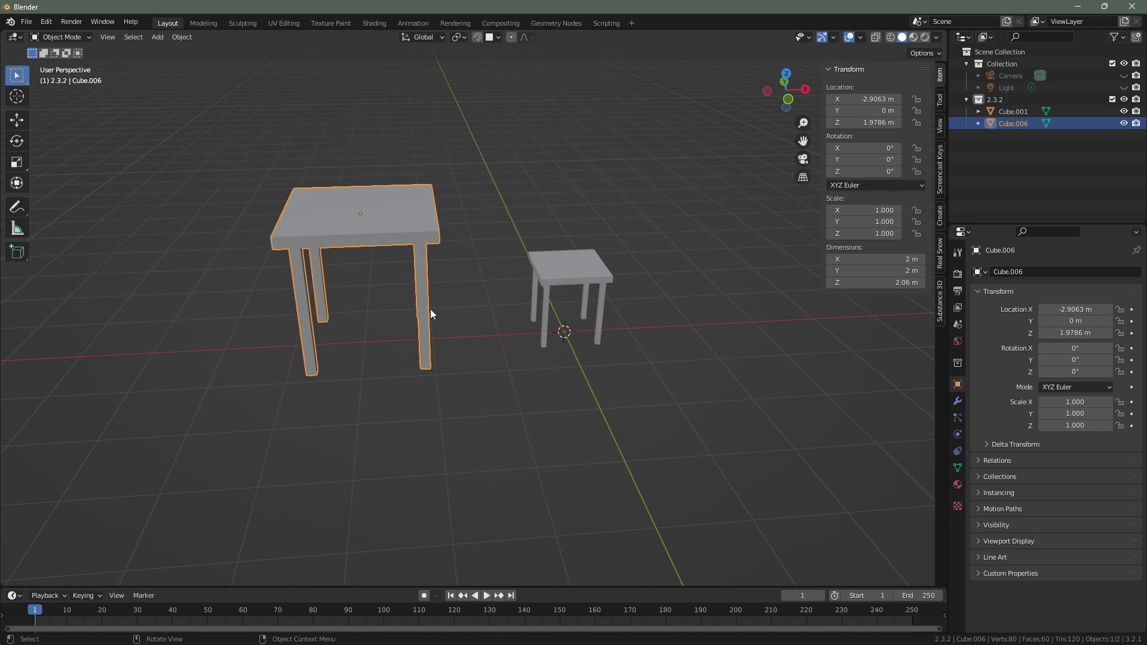
Step: Slide the large table along X to about −2.09 m beside the stool and hide the N panel
key("g")
key("x")
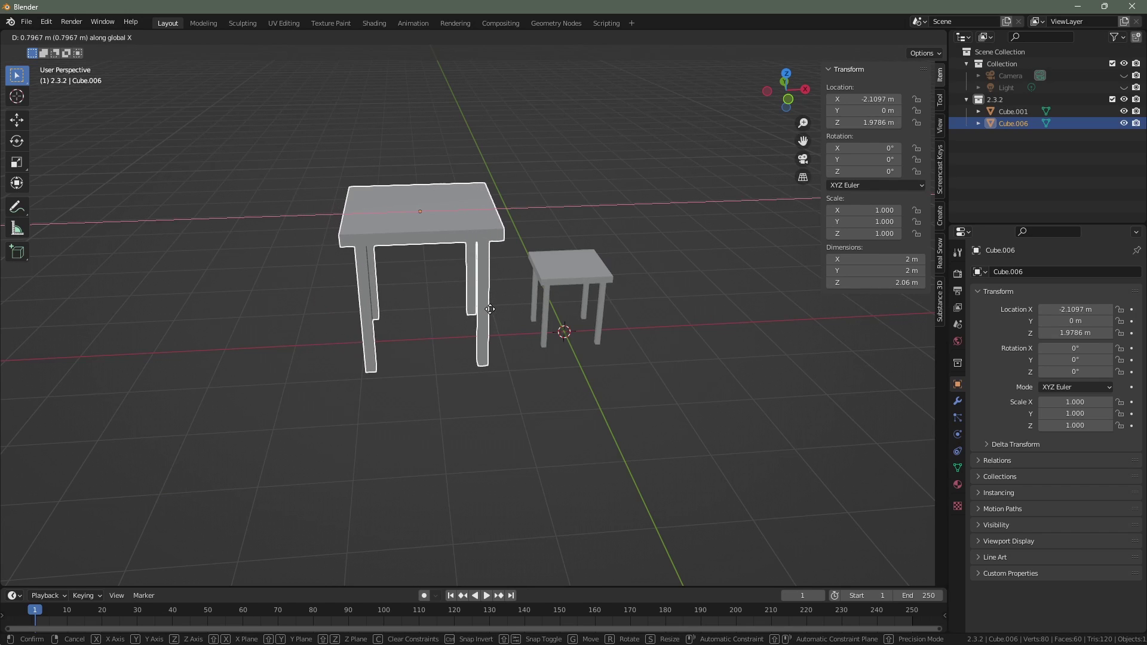
left_click(496, 313)
left_click(535, 395)
middle_click(617, 387)
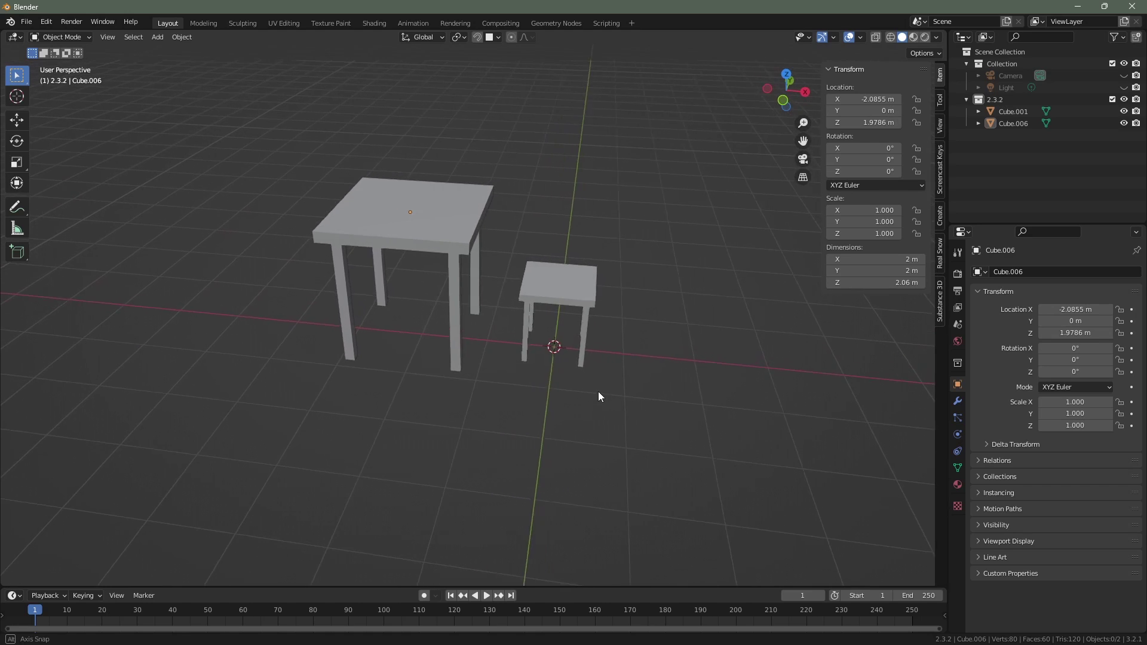
middle_click(591, 395)
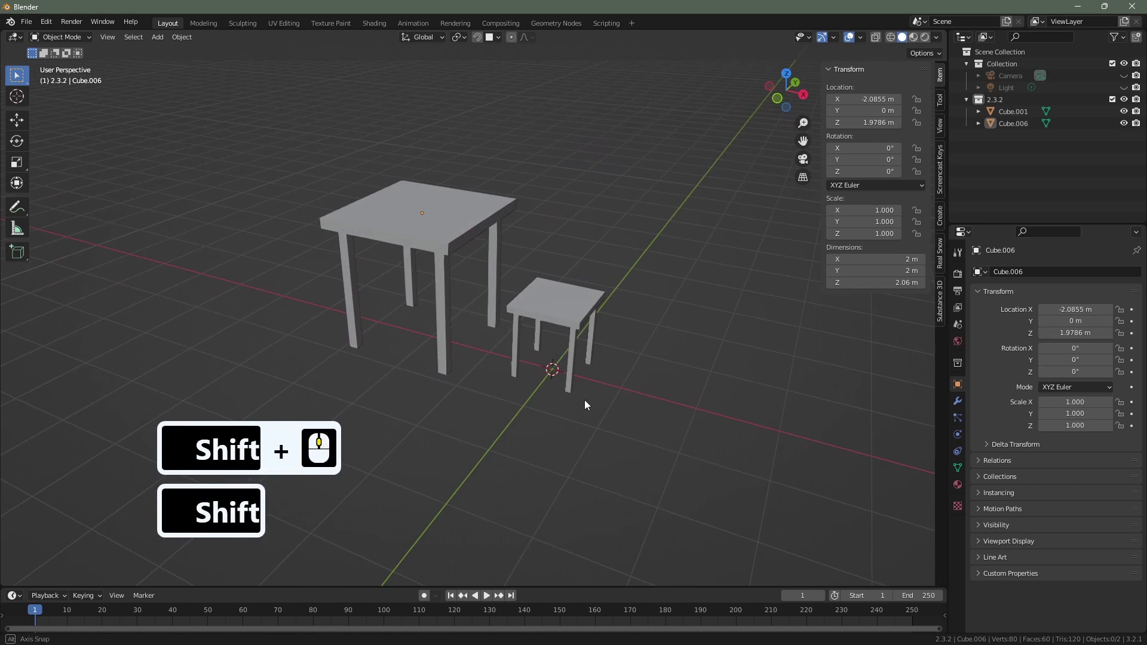
middle_click(590, 404)
key("n")
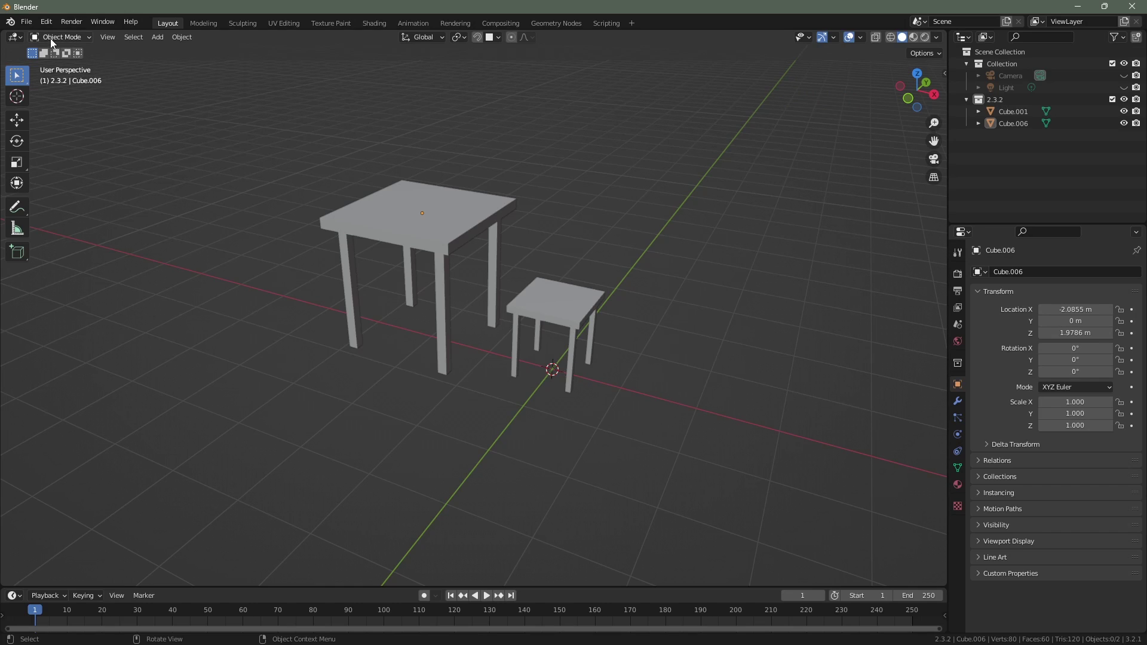
Step: Bring up the Save As file browser in the C:\TEMP\Less_29 folder
left_click(28, 22)
left_click(54, 116)
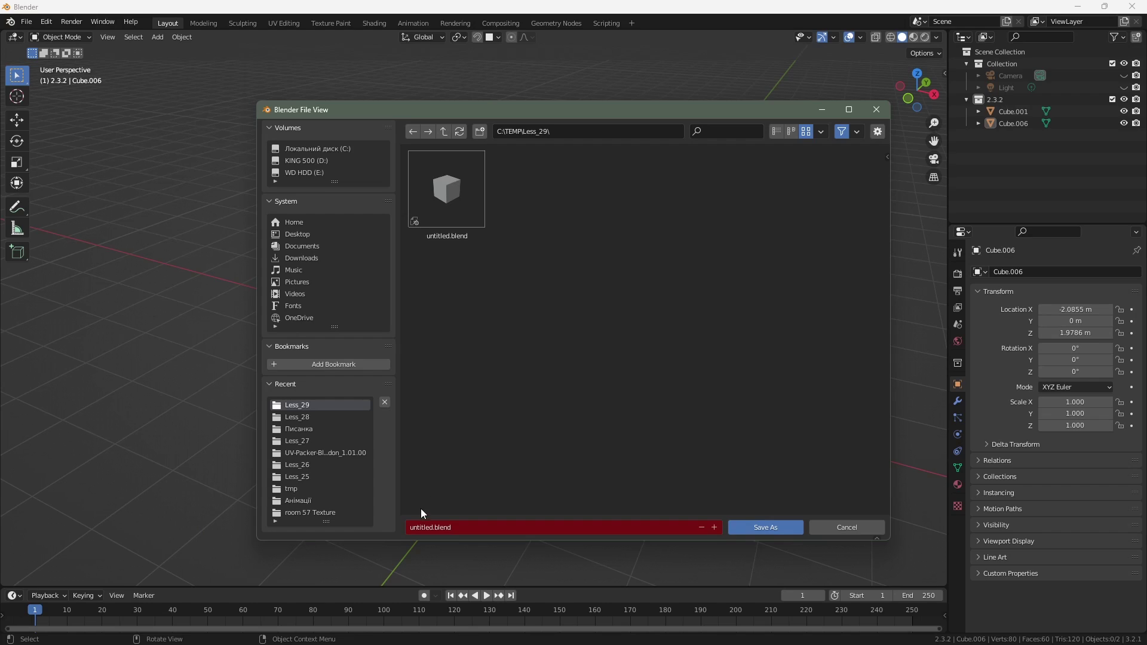